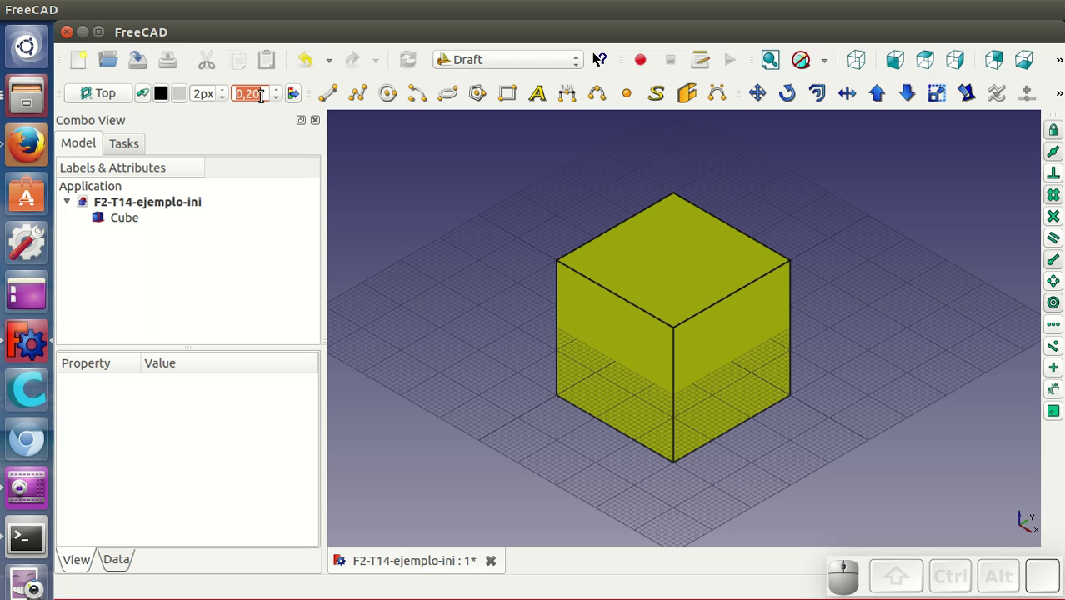
Step: Set the default Draft text height to 3 and view the cube from the top
key("3")
left_click(384, 164)
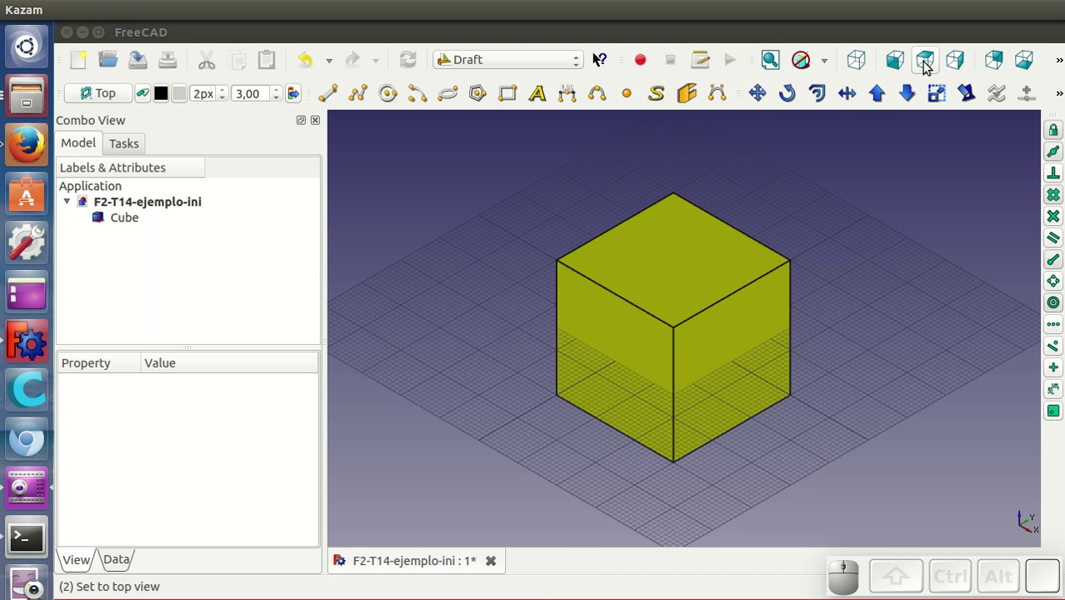
left_click(930, 65)
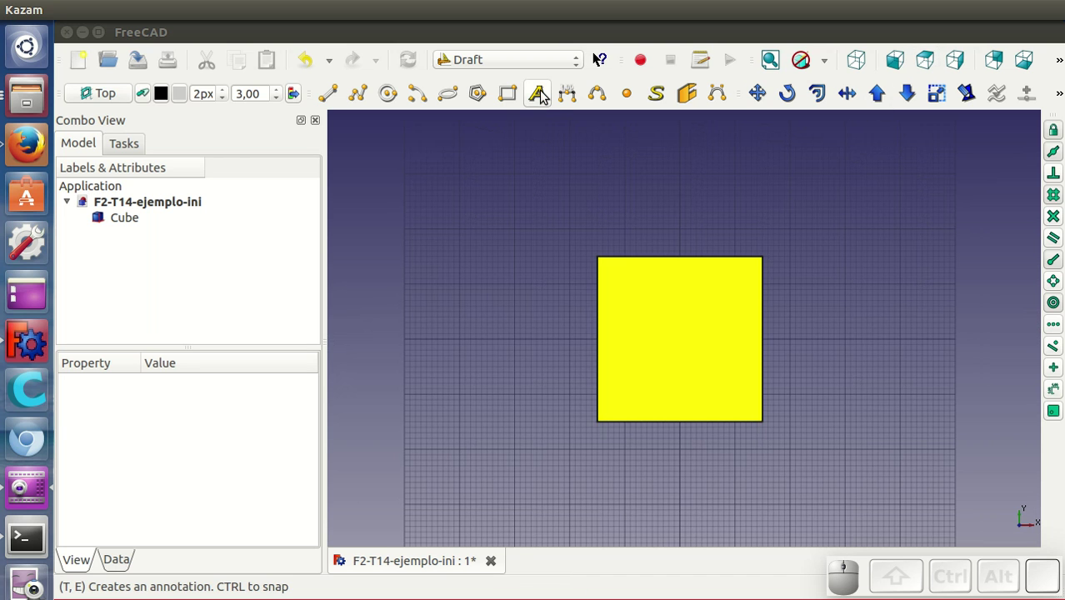
Step: Place a two-line Draft text 'Mi cubo' / 'Partes' above the cube
left_click(544, 96)
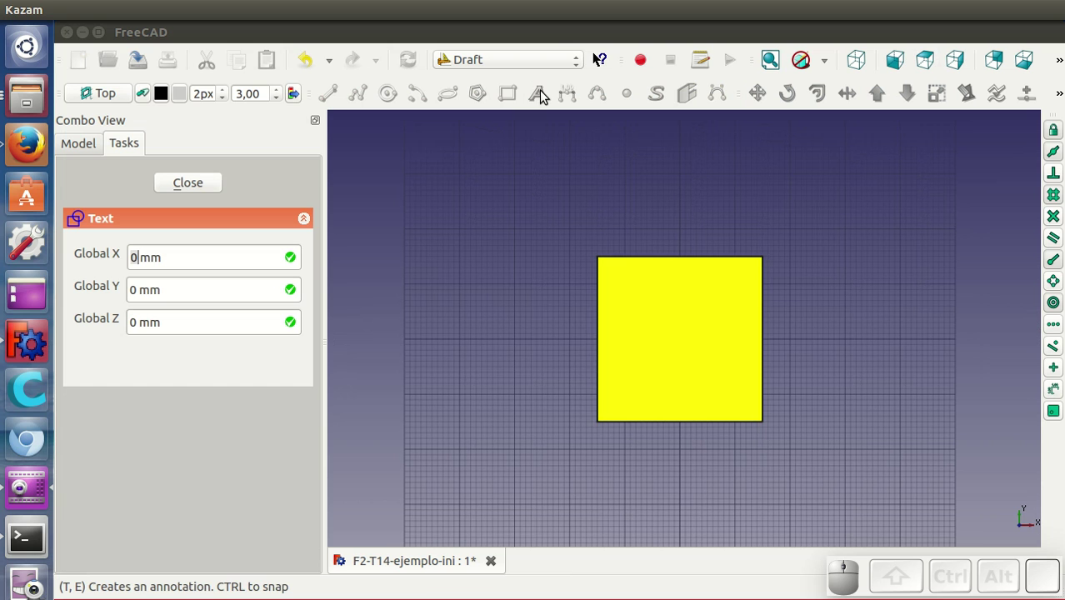
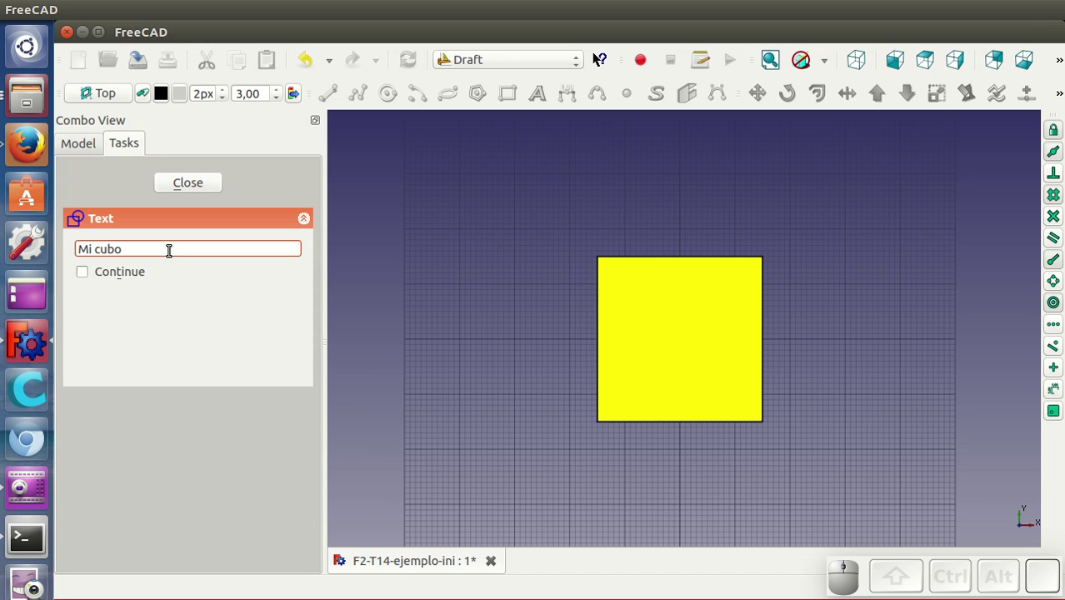
key("Return")
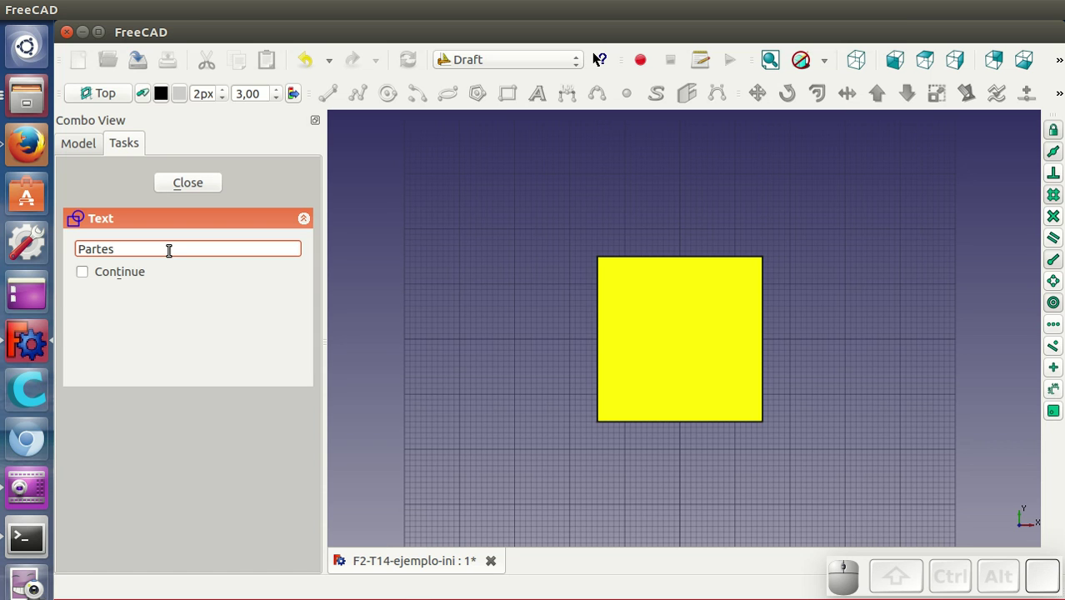
key("Return")
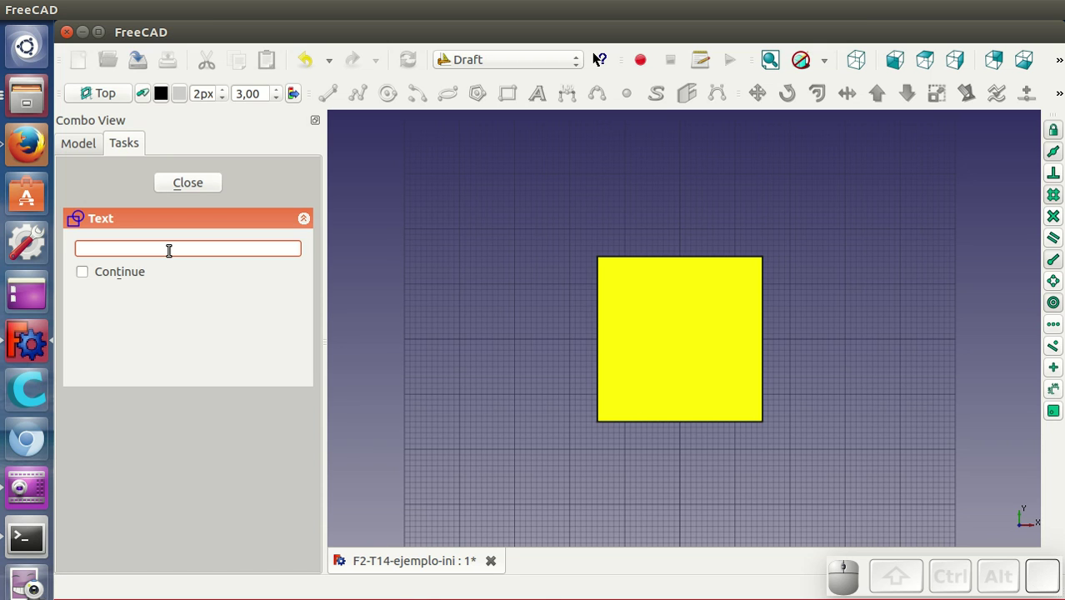
key("Return")
scroll("up", 3)
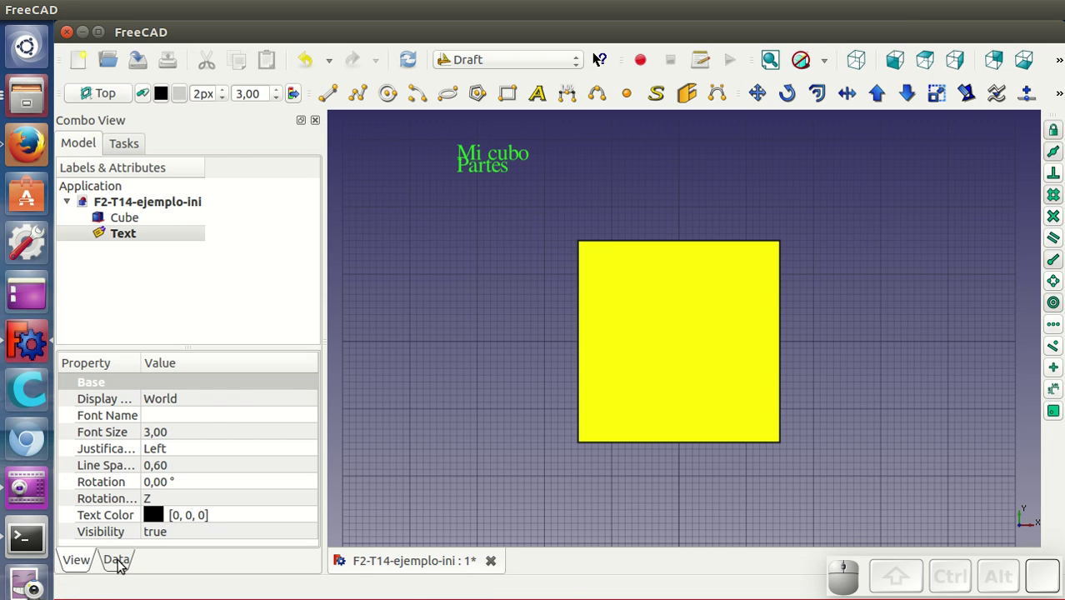
Step: Give the label font size 5, centred justification and line spacing 1
left_click(125, 562)
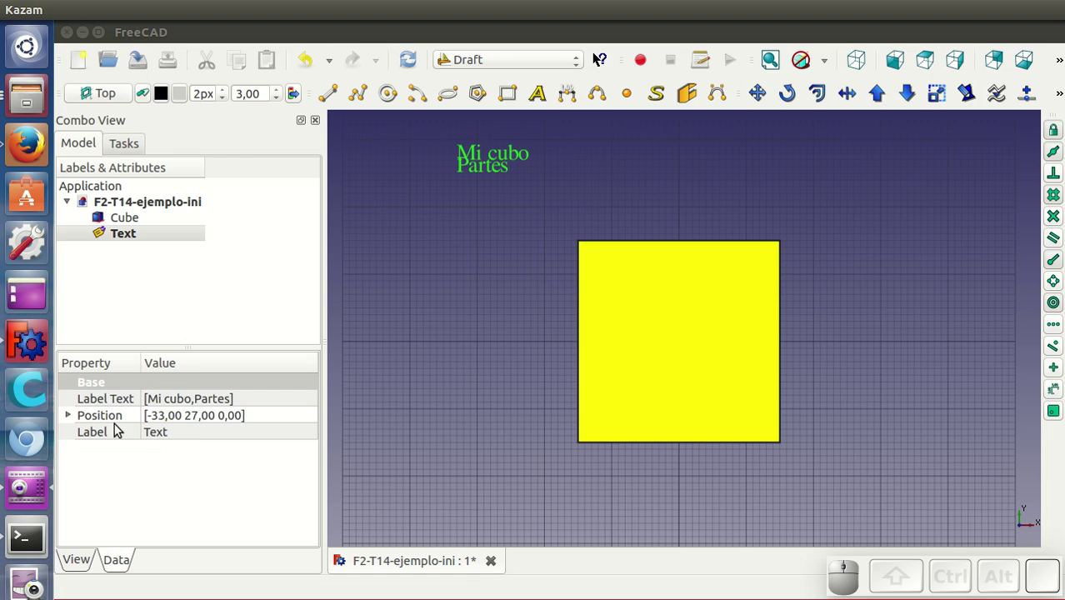
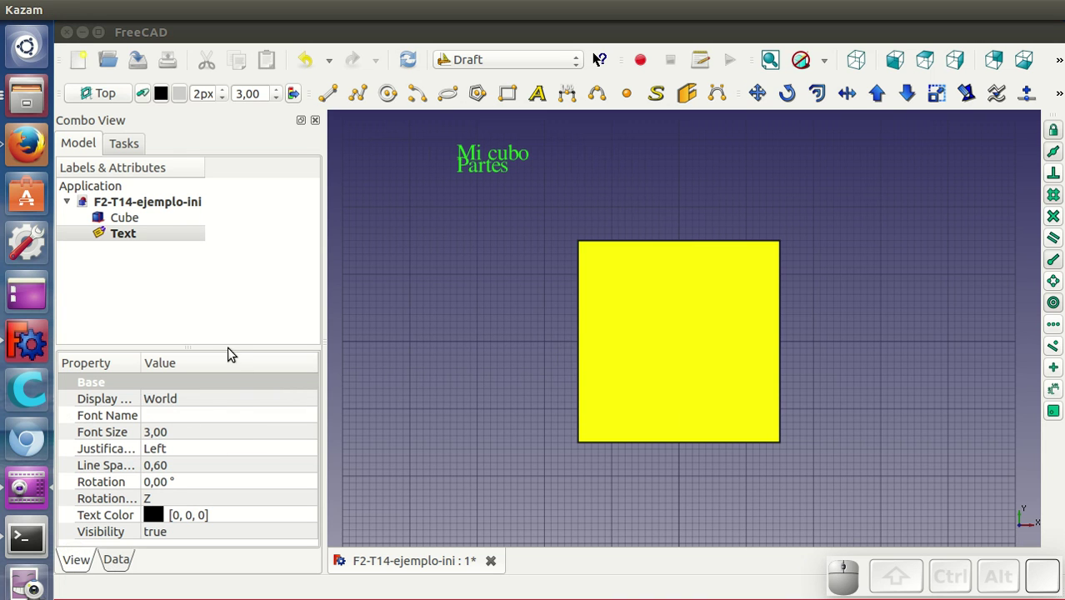
left_click(233, 340)
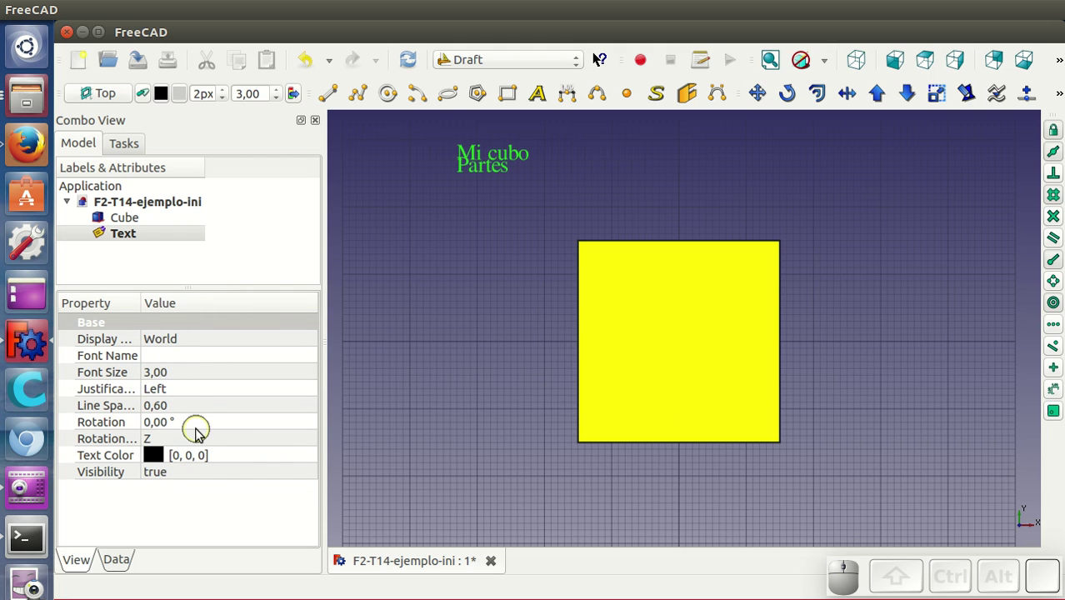
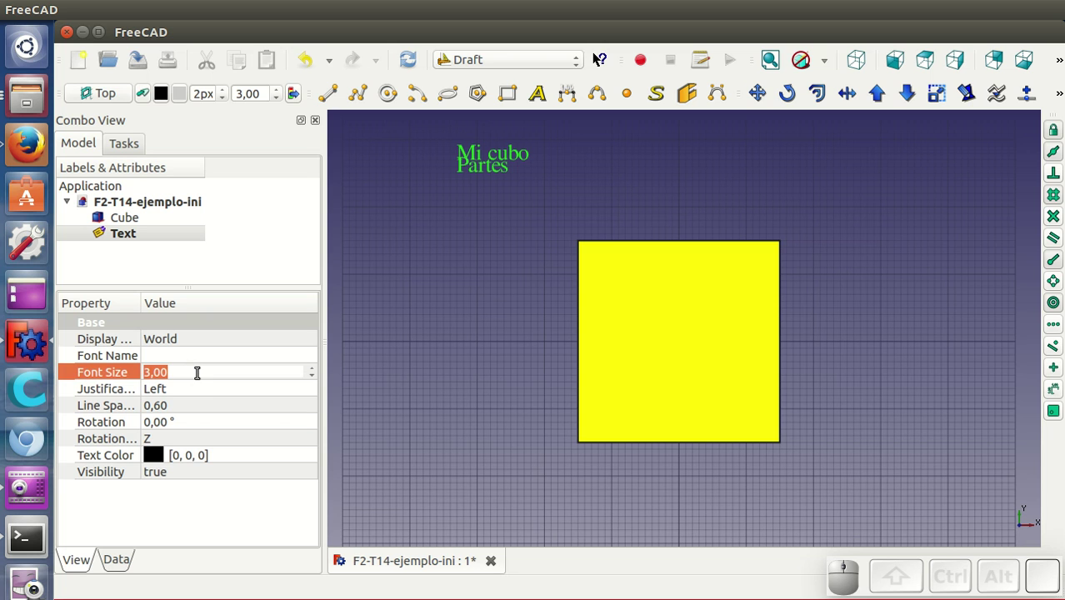
key("5")
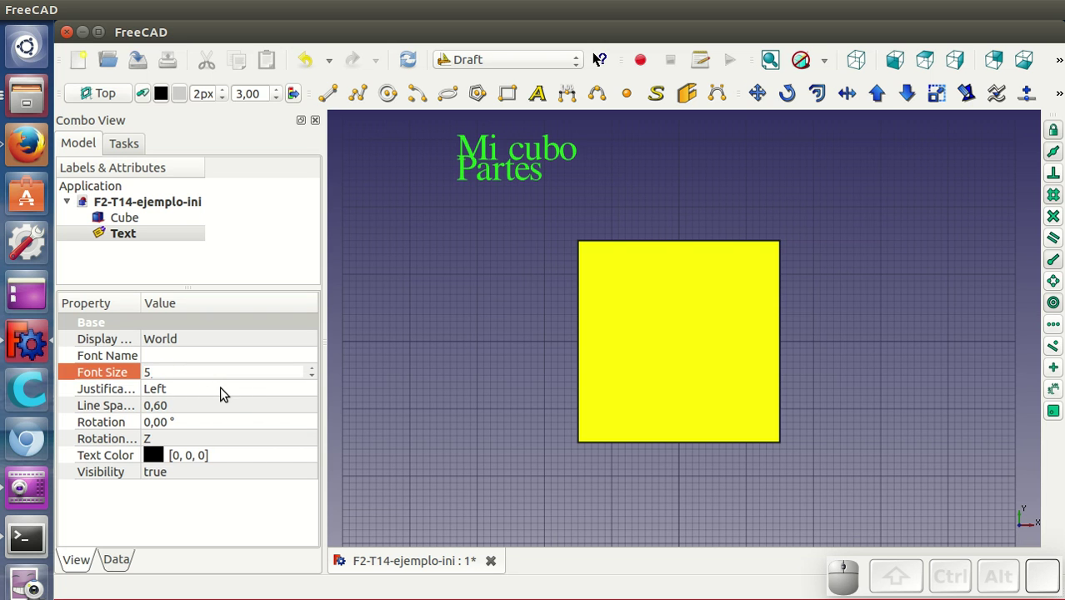
left_click(224, 393)
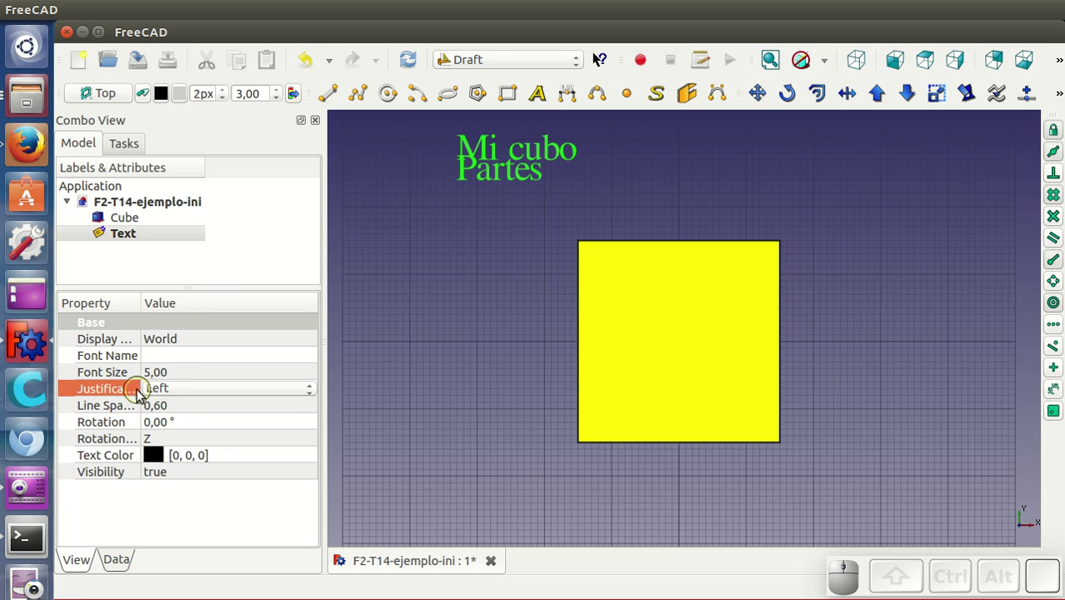
left_click(223, 394)
left_click(222, 425)
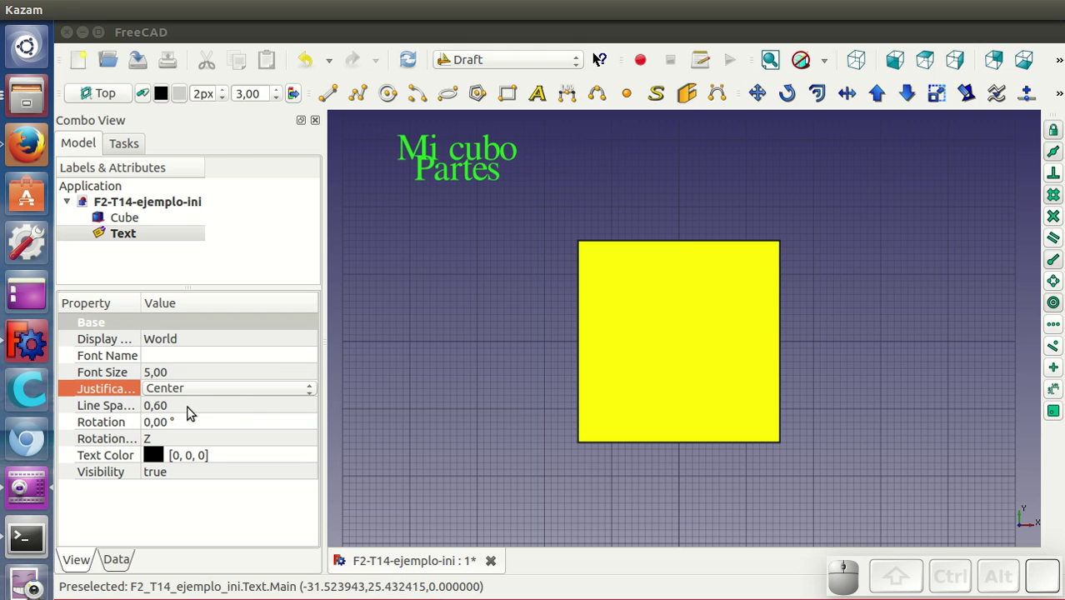
left_click(192, 412)
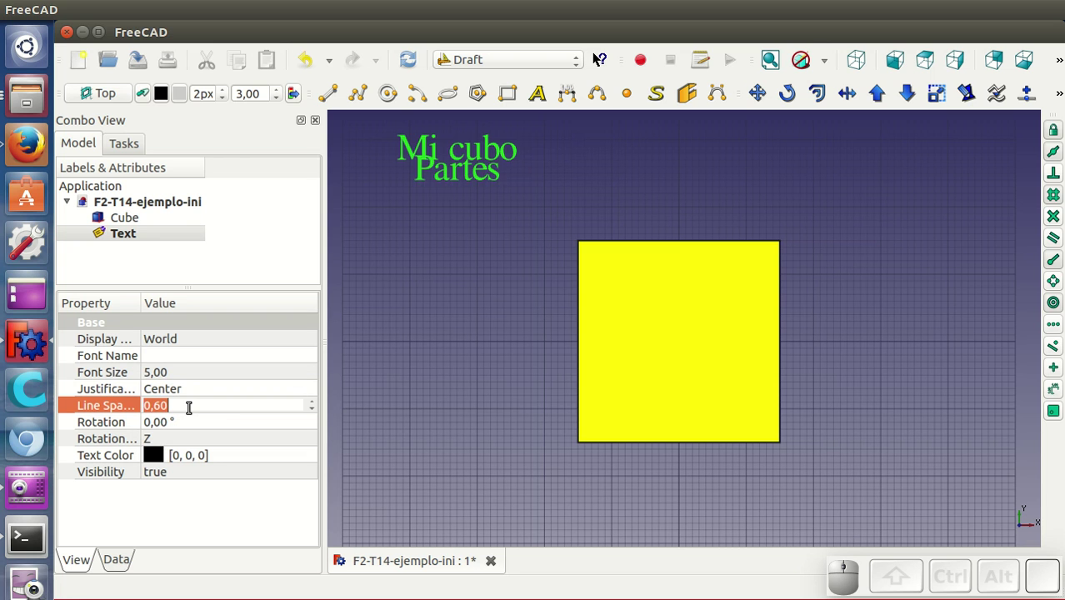
key("1")
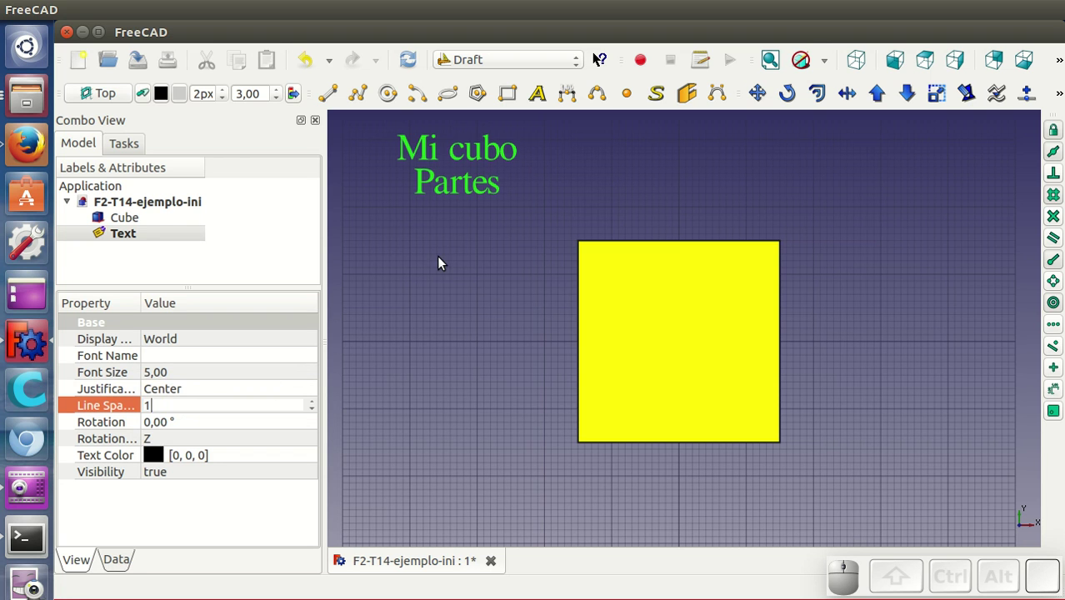
Step: Deselect the label, adjust its remaining view properties and return to the top view
left_click(487, 304)
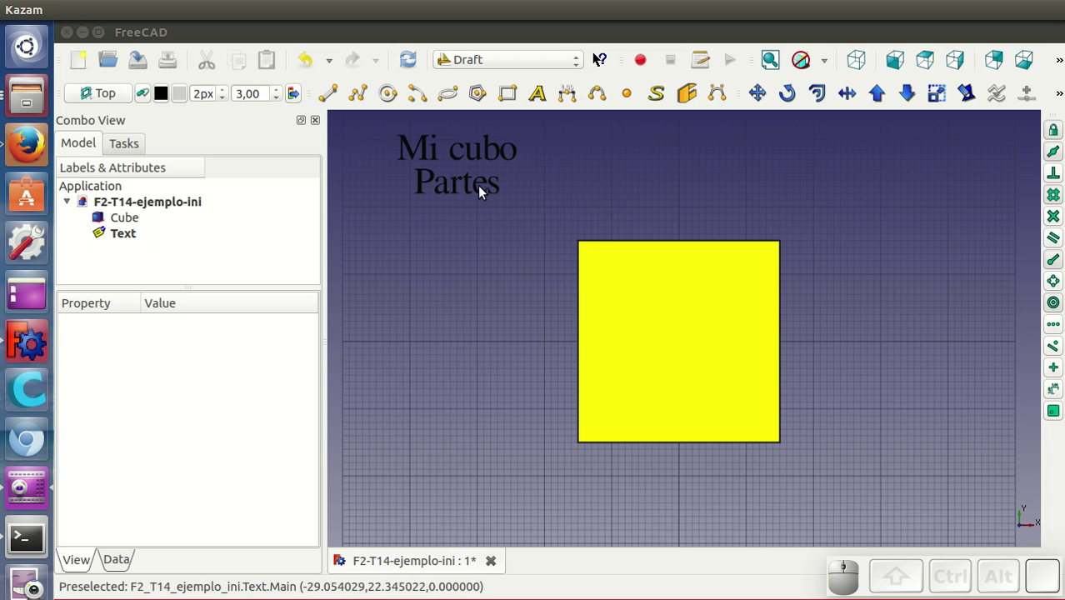
left_click(491, 160)
left_click(233, 455)
left_click(234, 459)
left_click(522, 268)
left_click(749, 427)
left_click(464, 298)
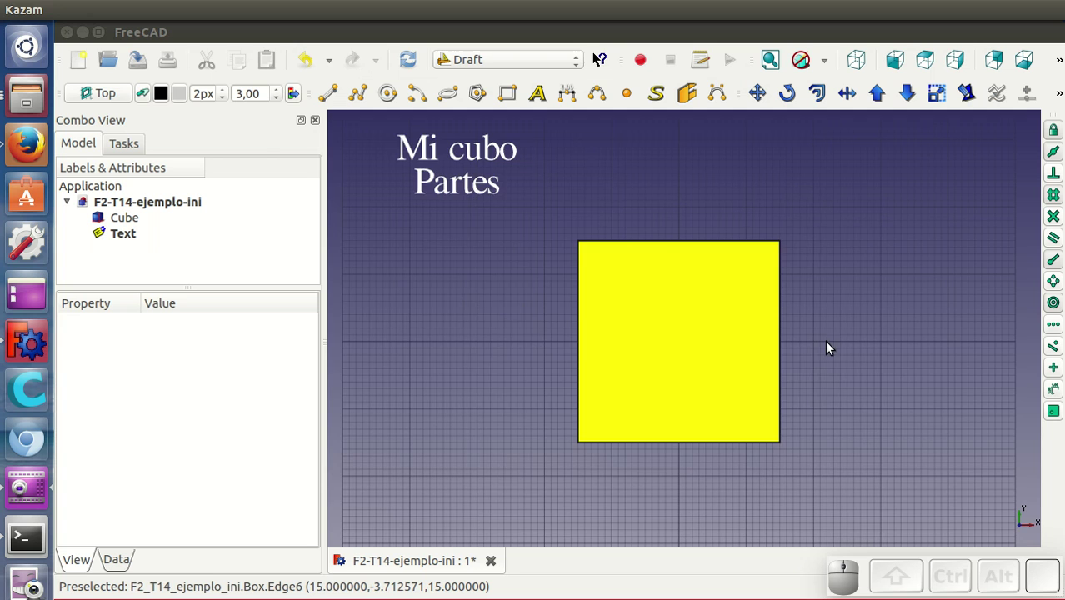
left_click_drag(825, 386, 476, 322)
left_click_drag(894, 465, 895, 152)
left_click(936, 64)
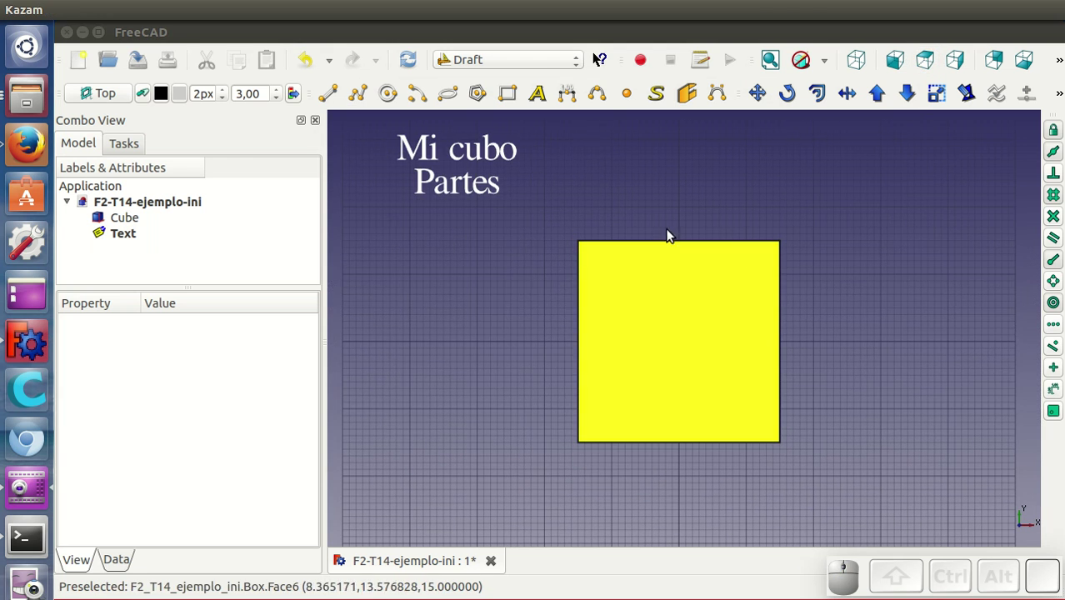
Step: Place a Draft text label 'Cara izquierda' left of the cube
left_click(548, 104)
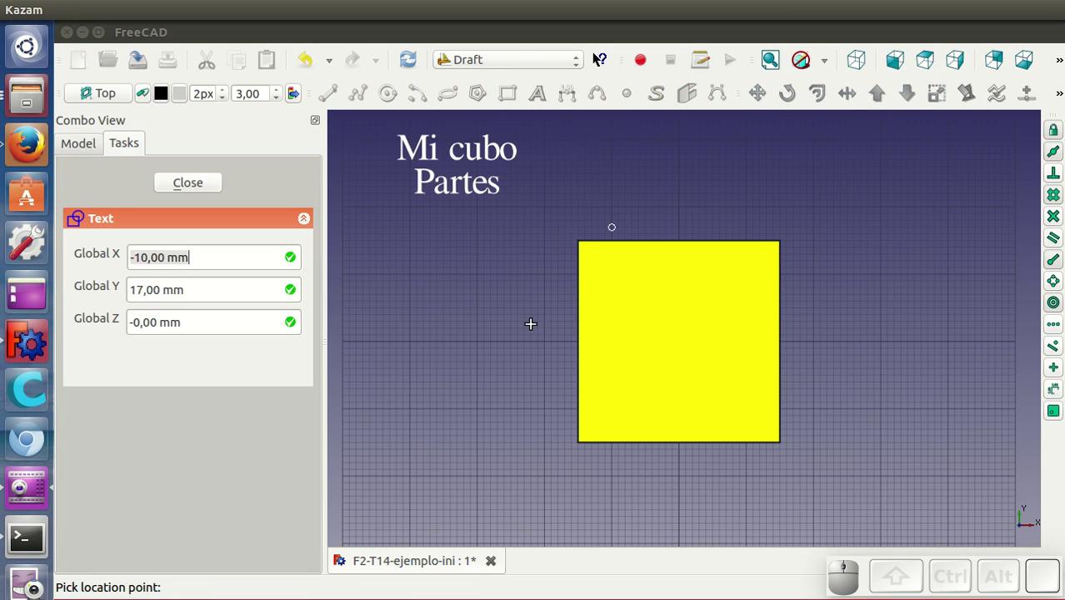
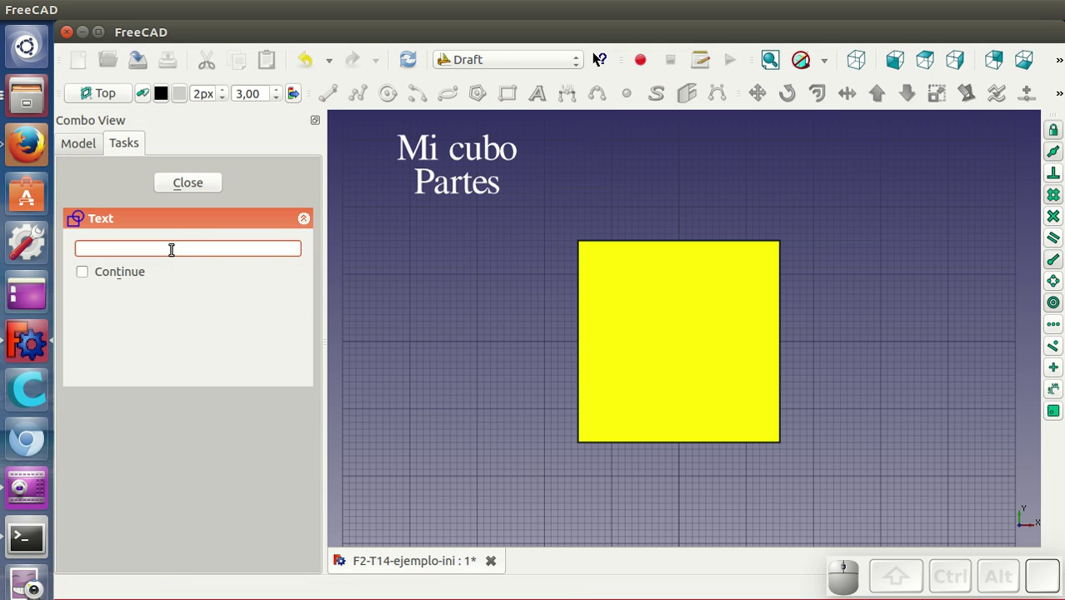
key("shift+space")
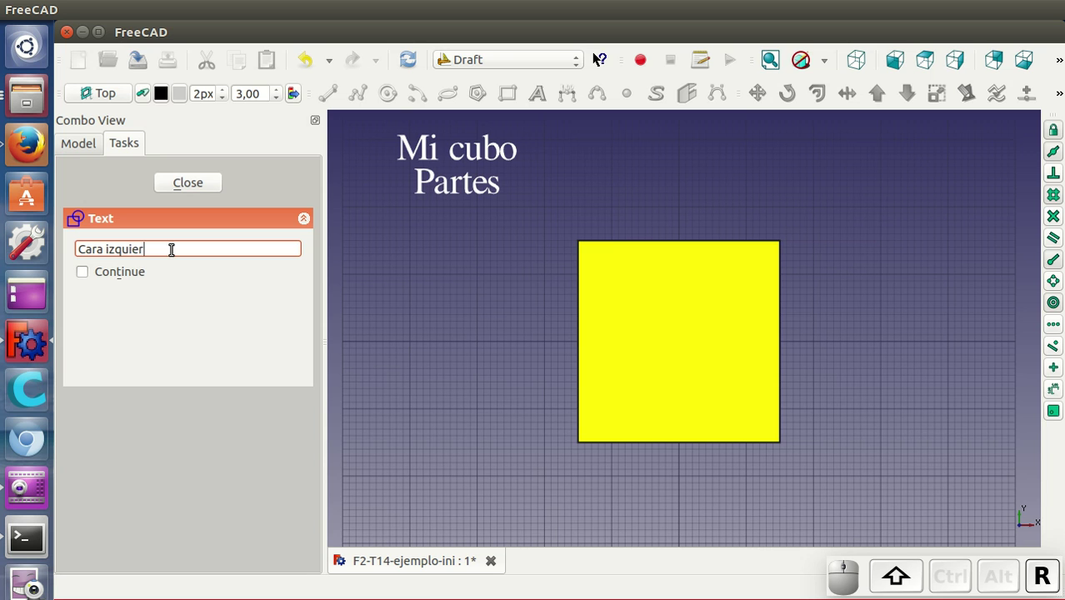
key("Return")
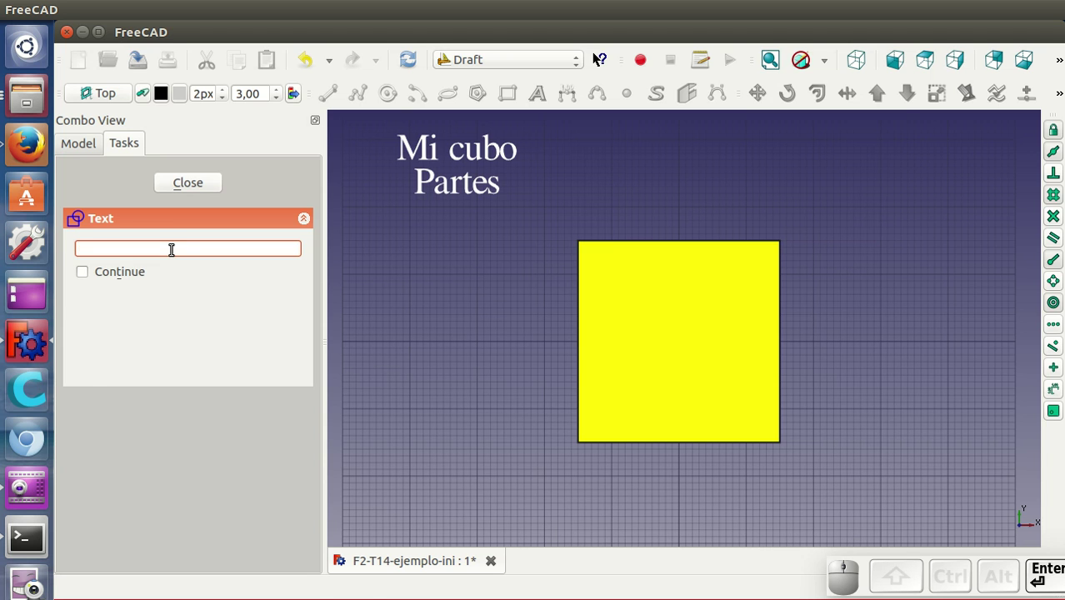
key("Return")
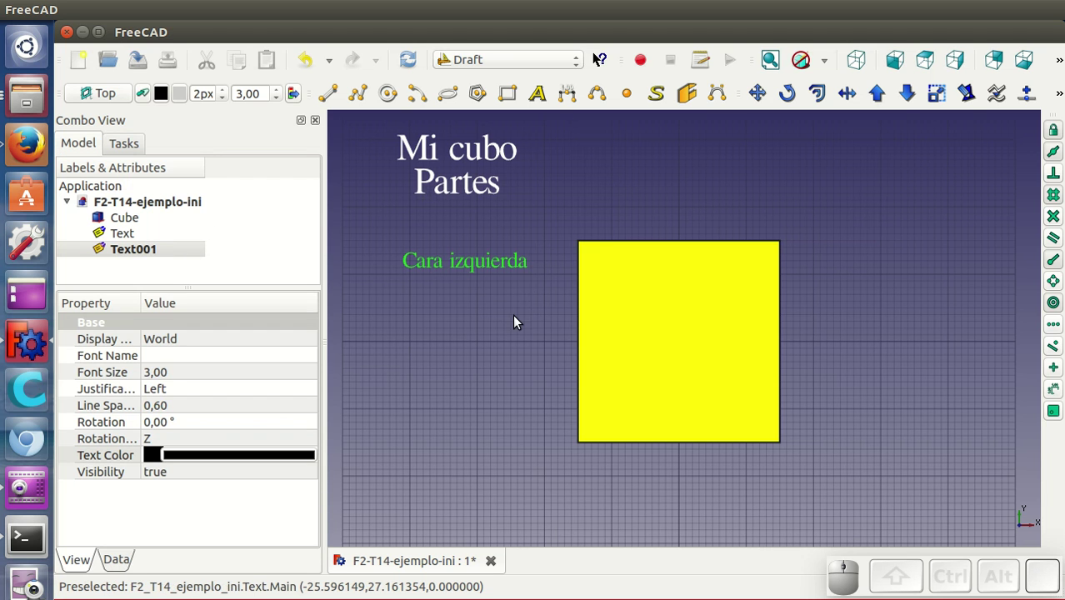
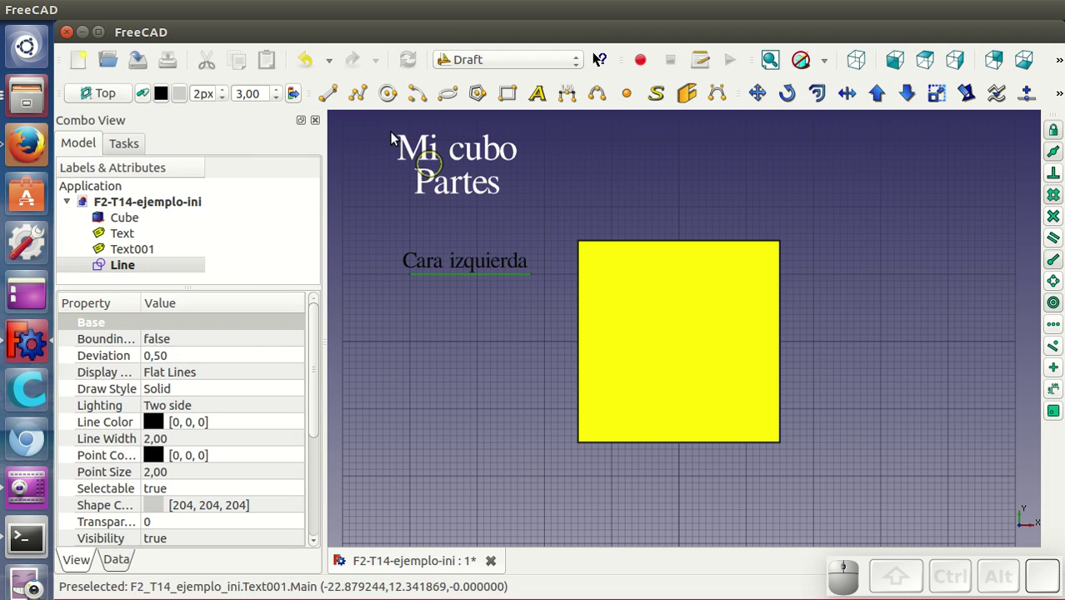
Step: Draw a slanted leader line from the label to the cube's left side
left_click(338, 94)
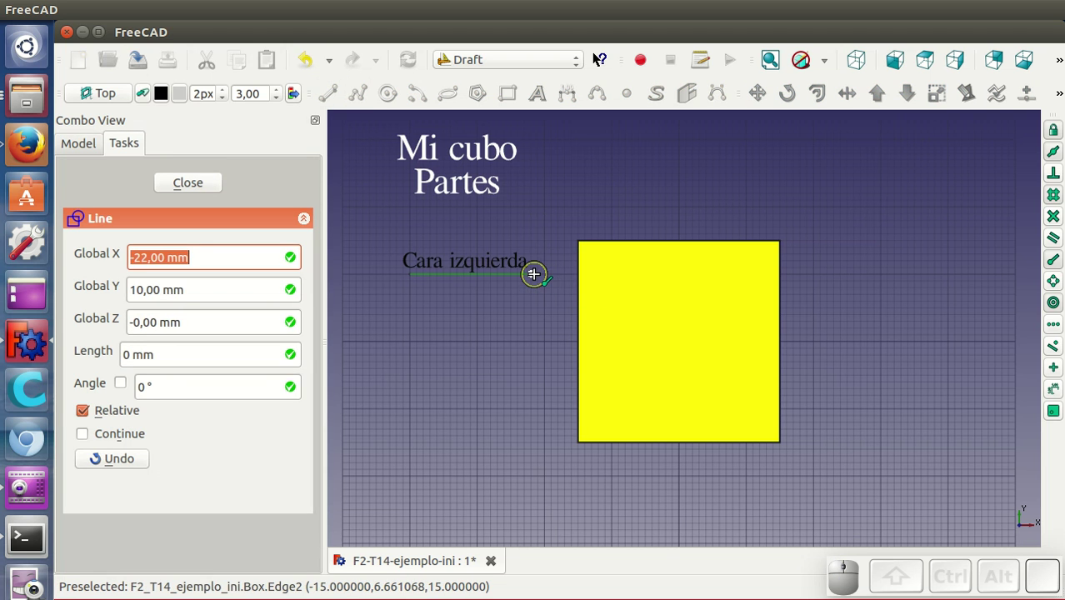
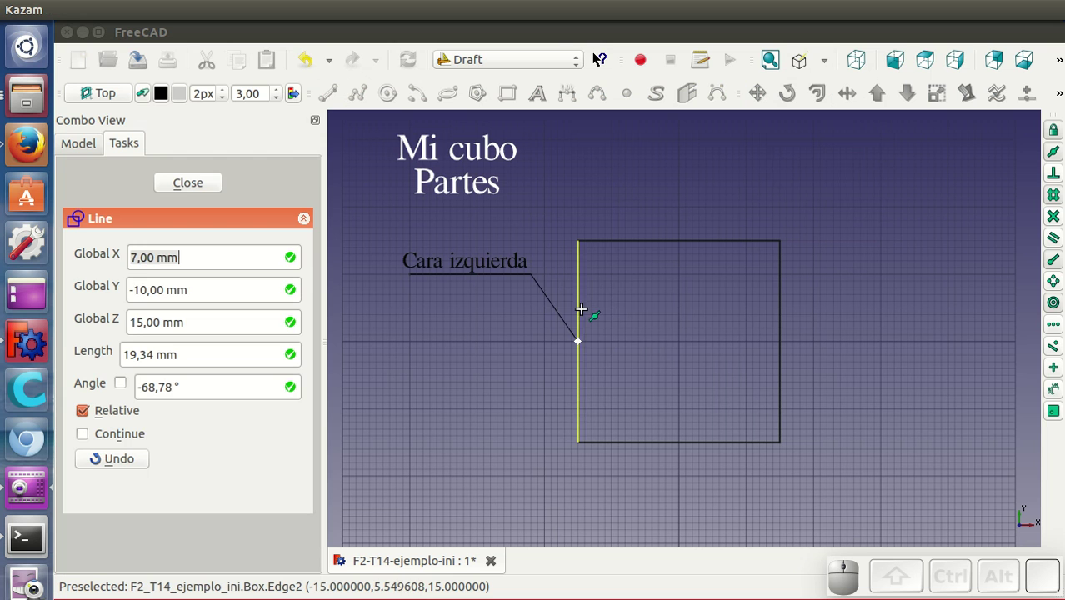
left_click(590, 345)
left_click(444, 328)
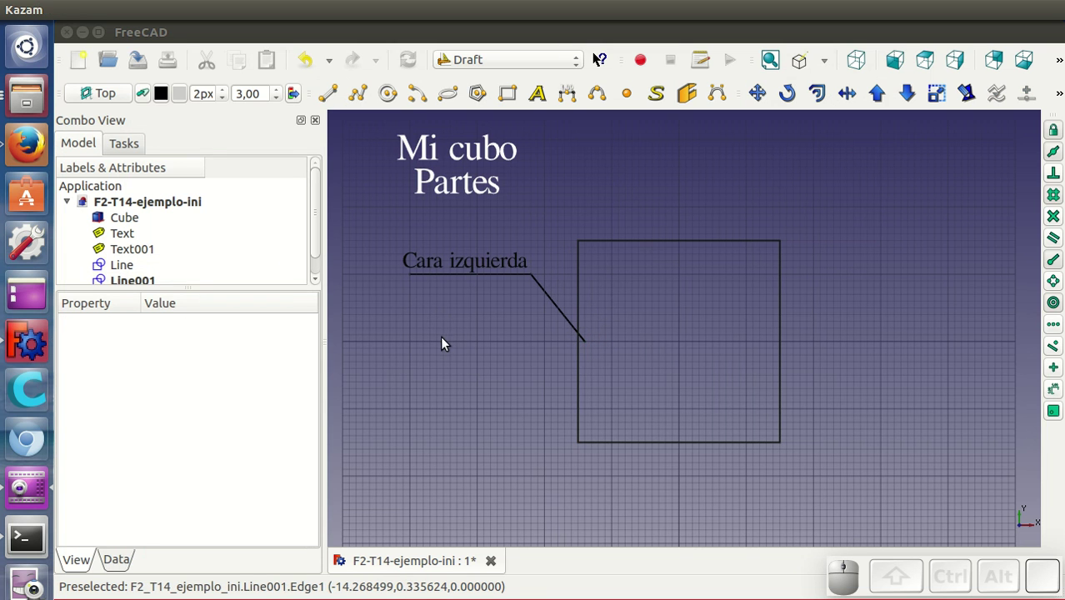
Step: Place 'Cara derecha' right of the cube with an underline and leader to its right side
left_click(545, 97)
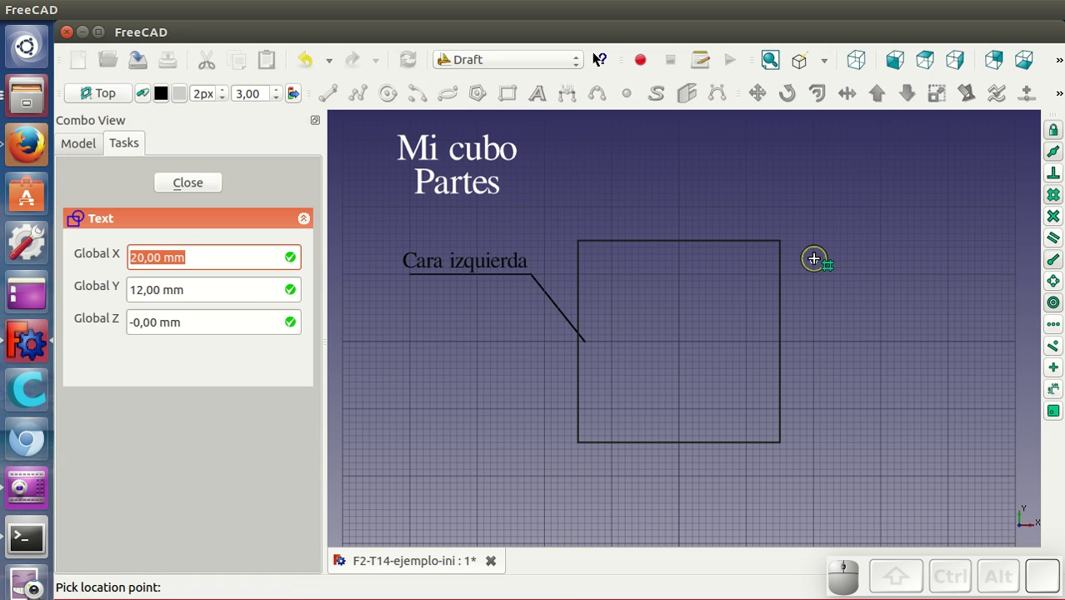
left_click(820, 261)
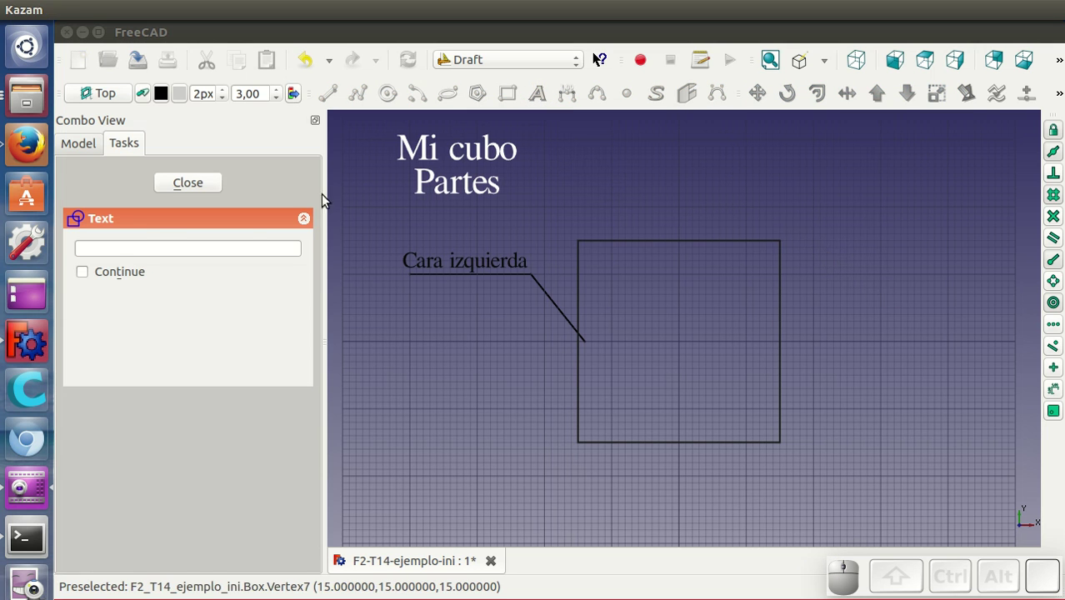
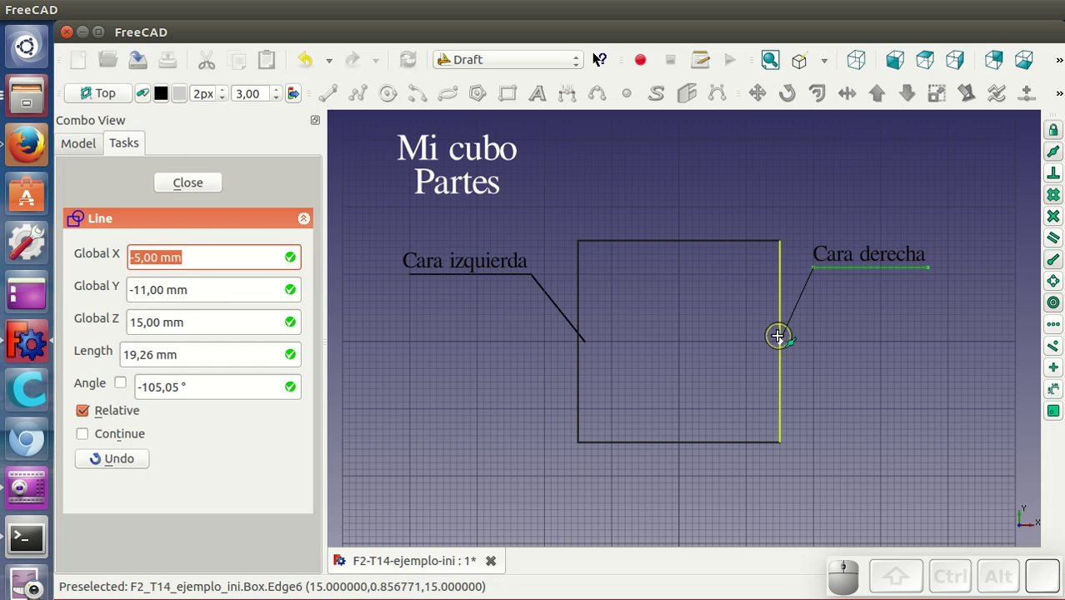
left_click(778, 345)
left_click(821, 342)
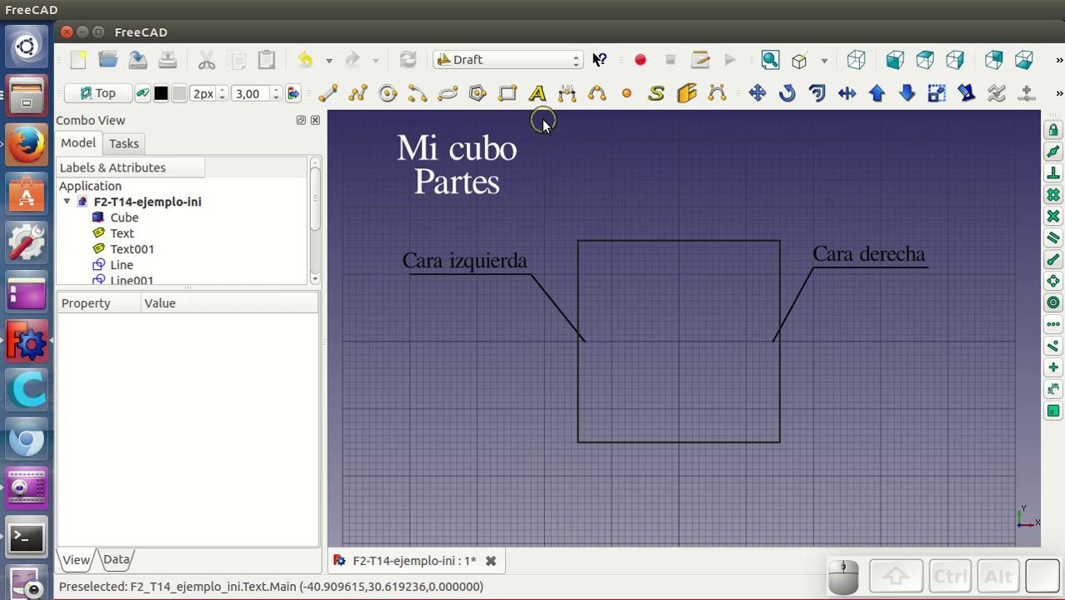
Step: Place 'Cara posterior' above the cube with an underline and leader to its top edge
left_click(552, 106)
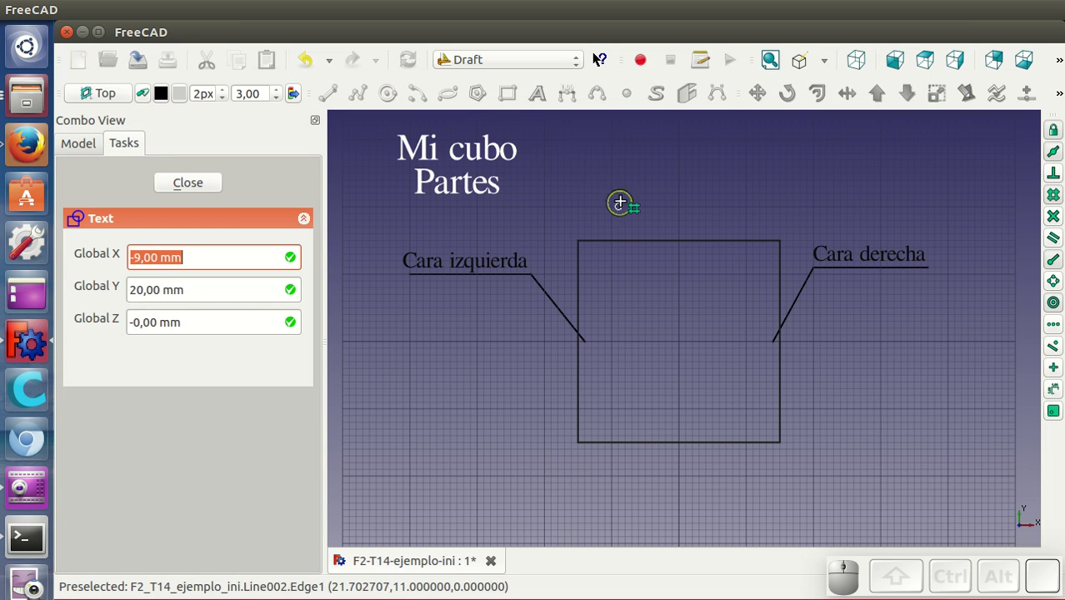
left_click(730, 177)
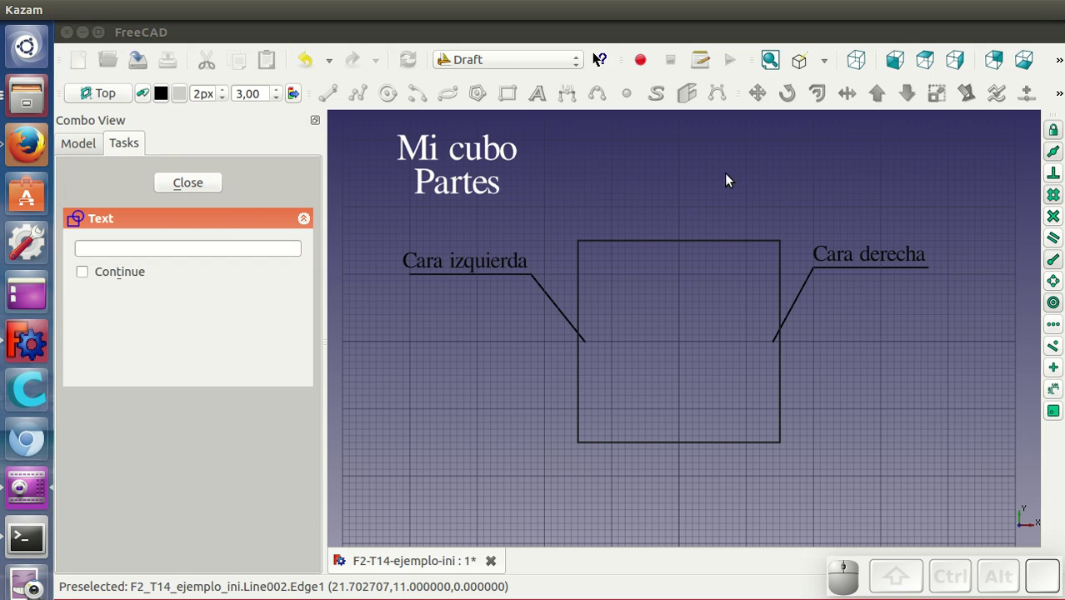
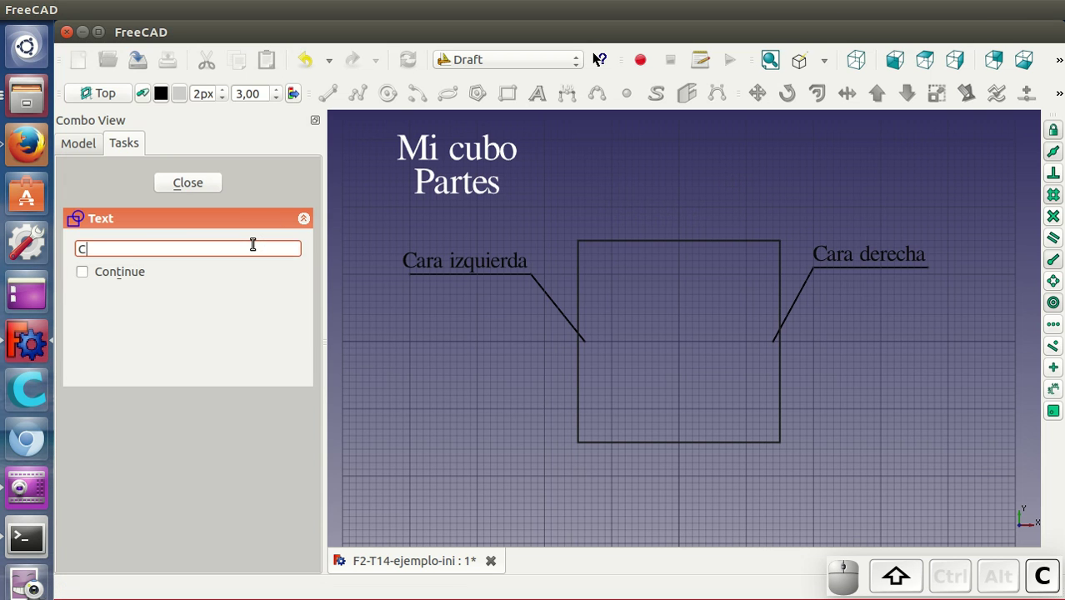
key("space")
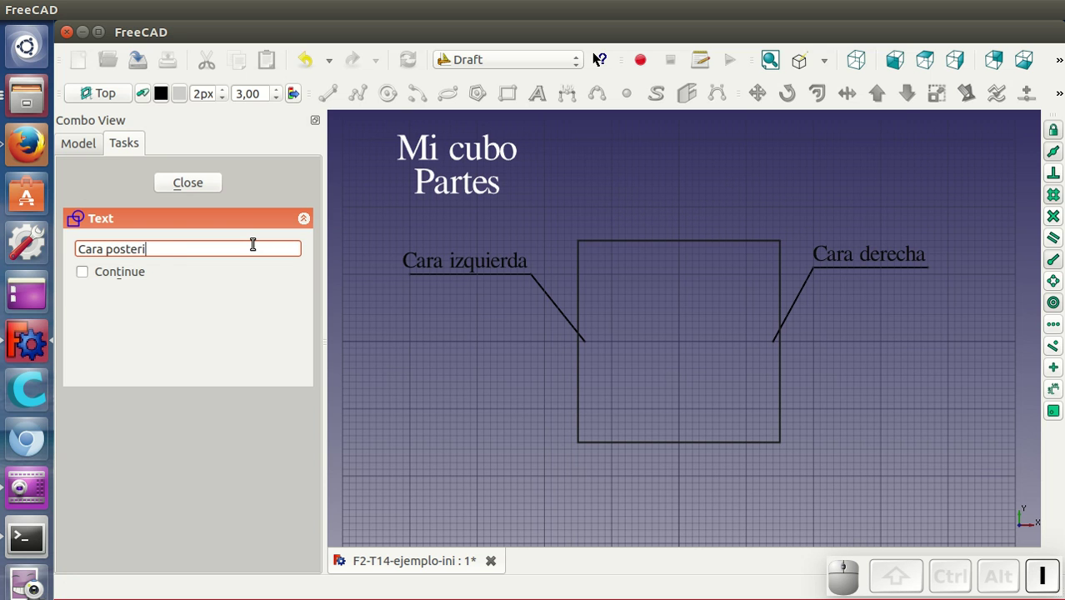
key("Return")
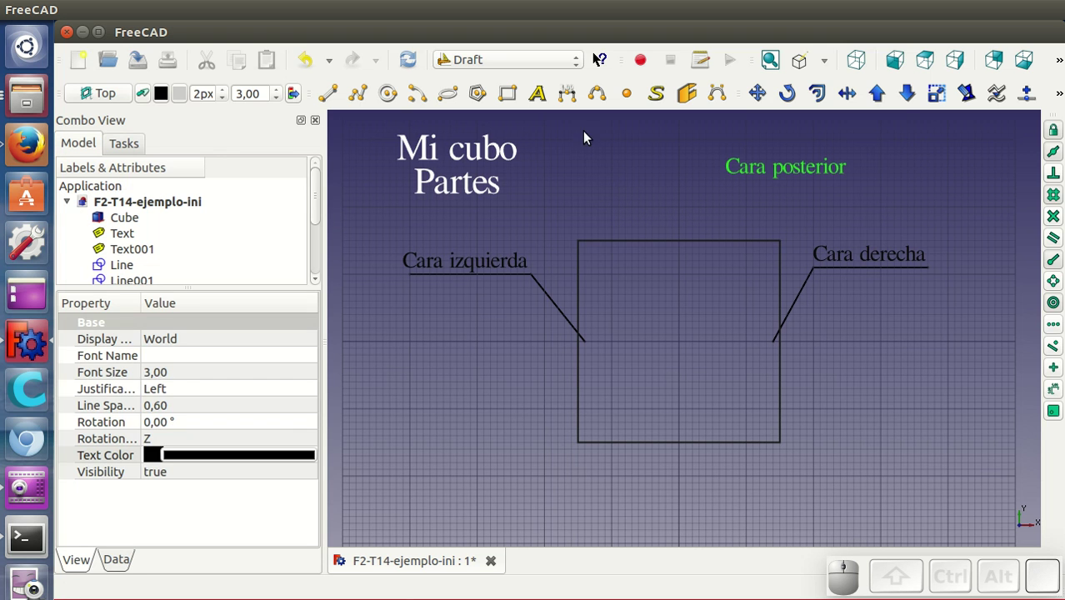
left_click(649, 198)
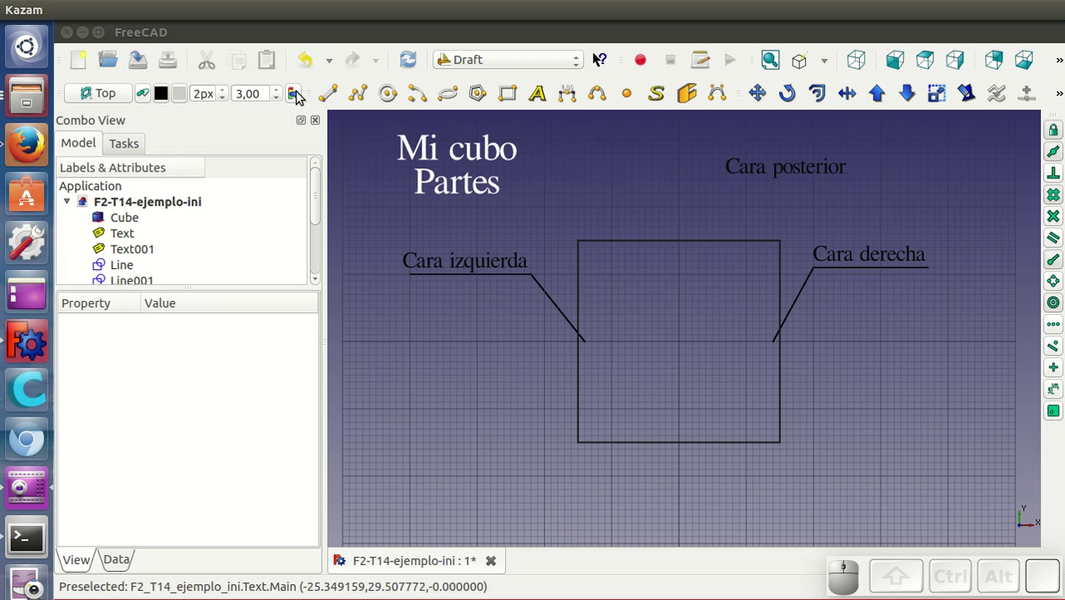
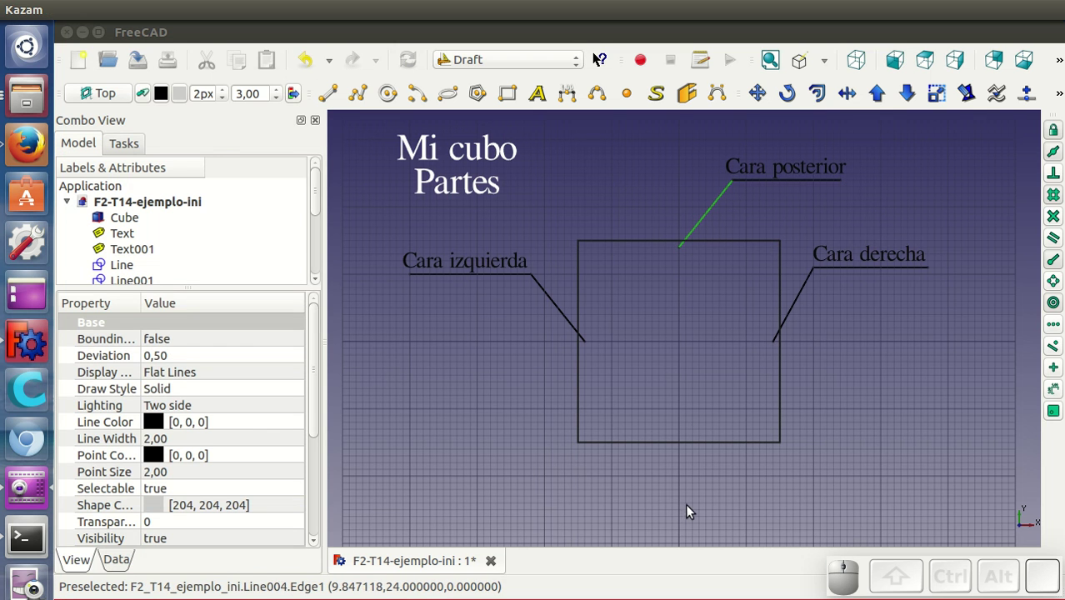
left_click(681, 459)
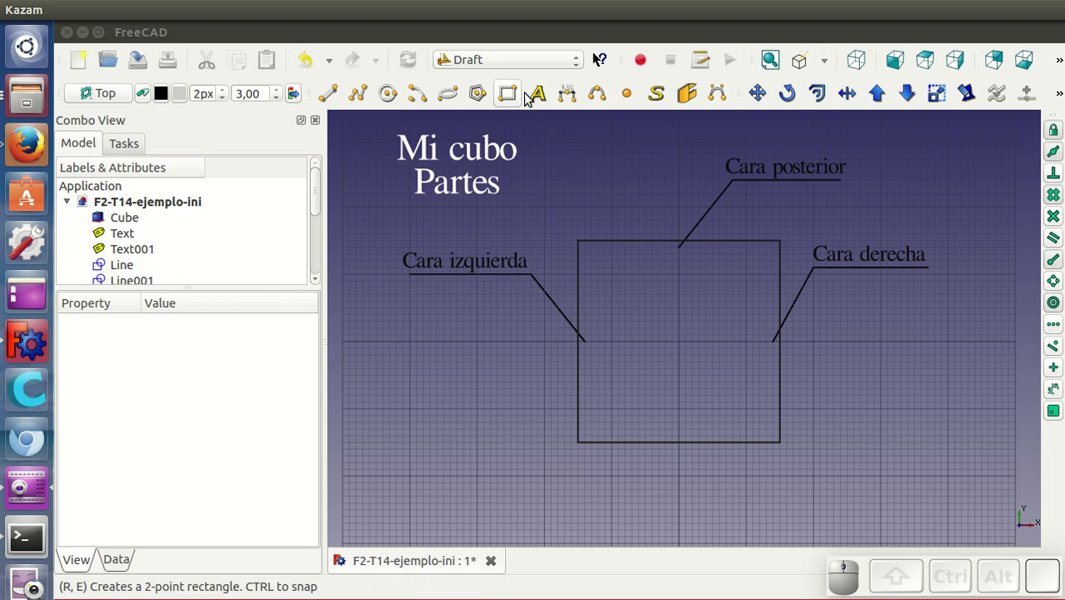
Step: Place 'Cara frontal' below the cube and draw its underline
left_click(539, 98)
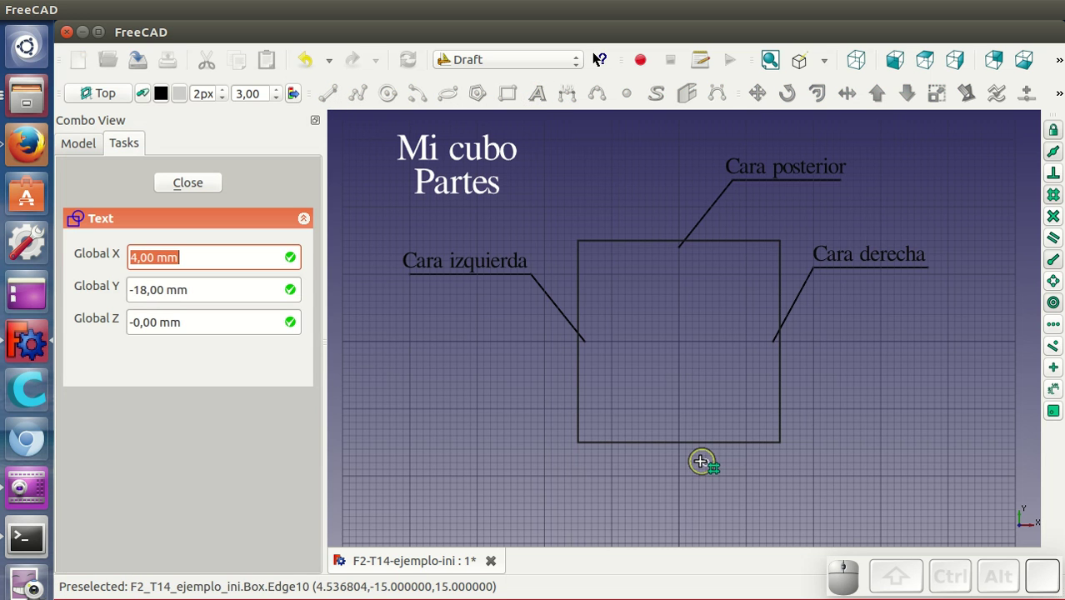
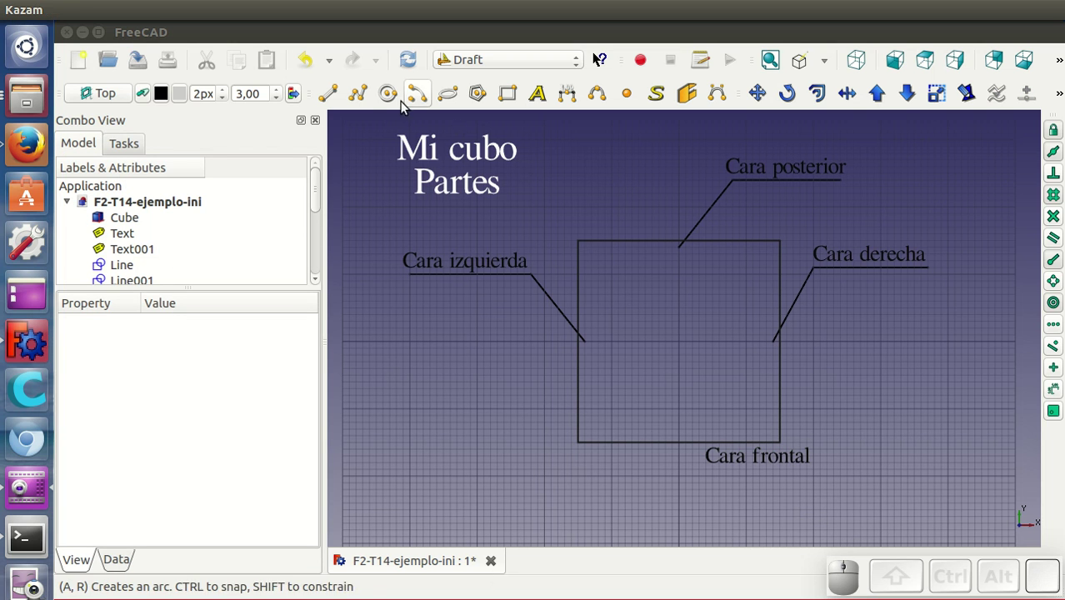
left_click(334, 96)
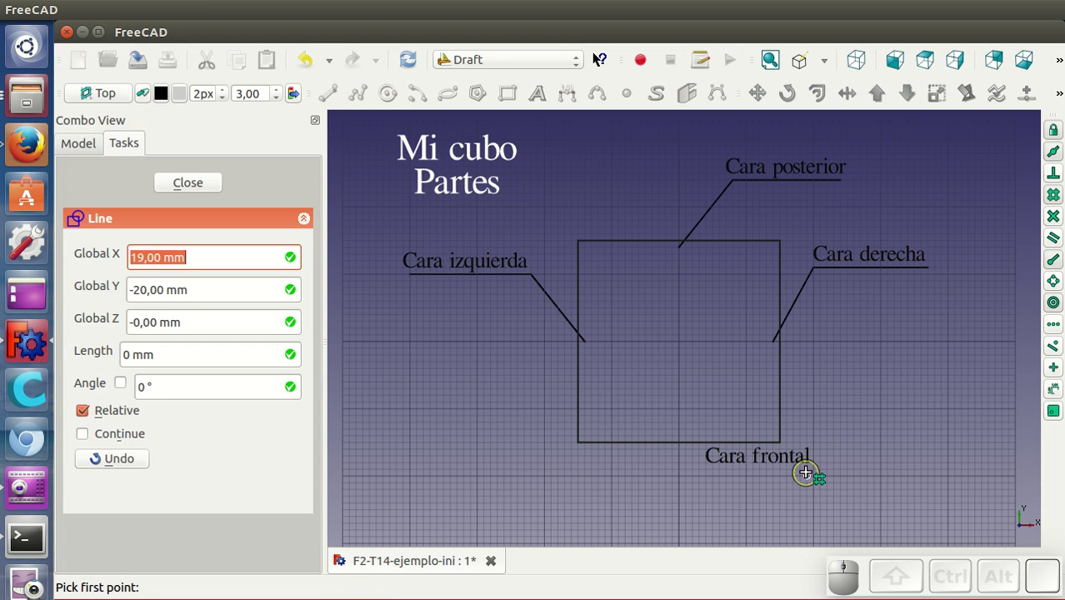
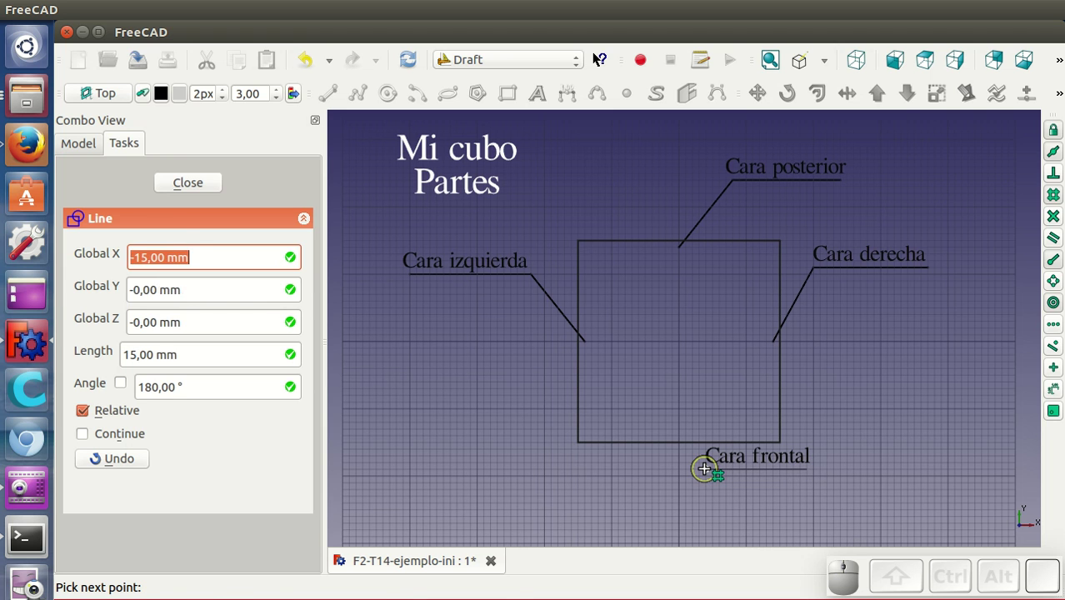
left_click(709, 473)
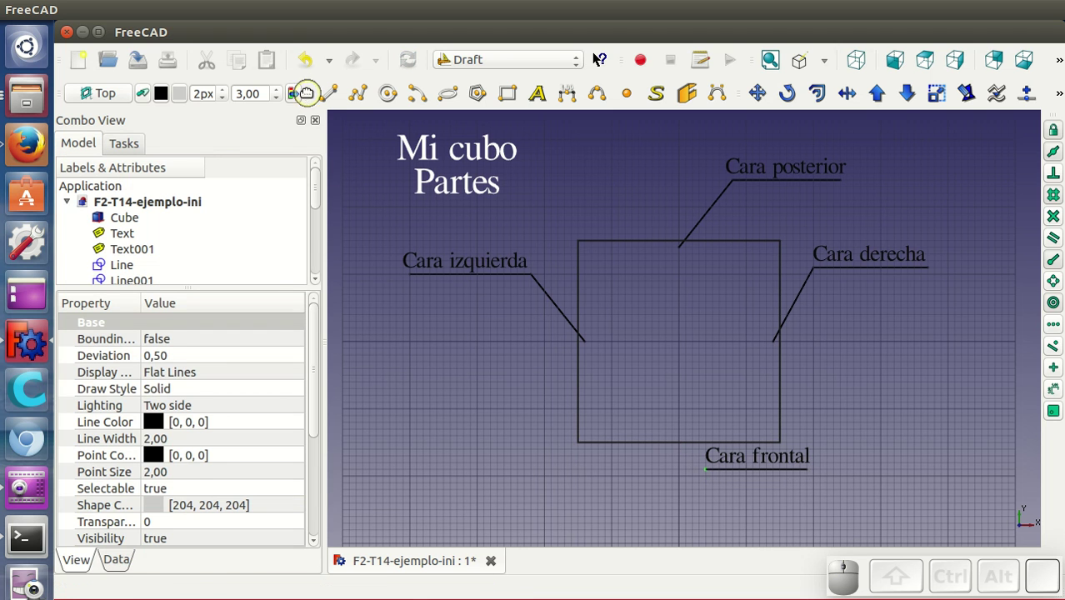
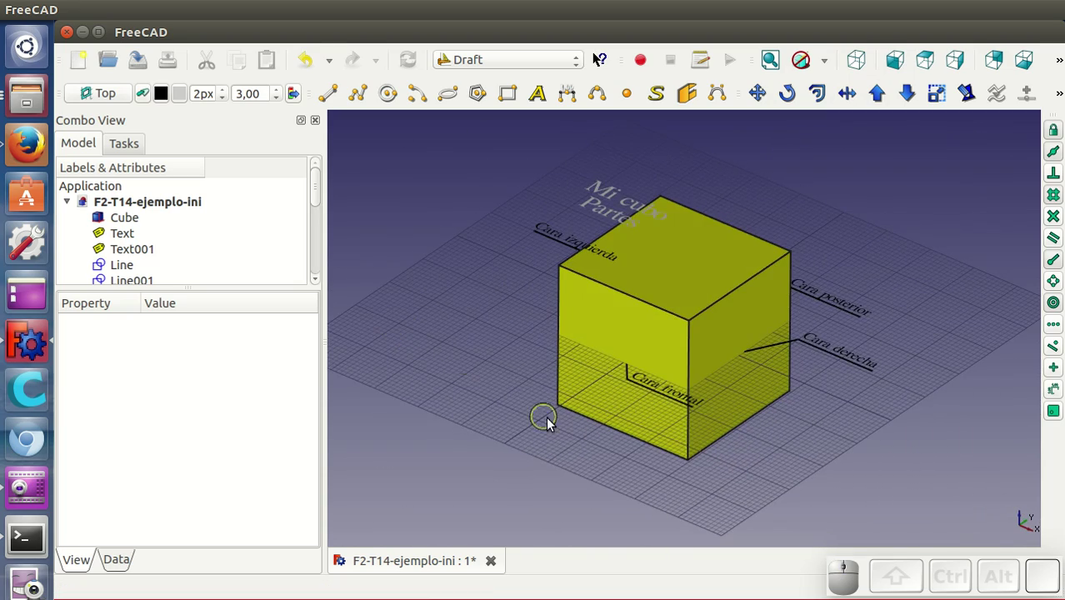
left_click_drag(567, 418, 514, 323)
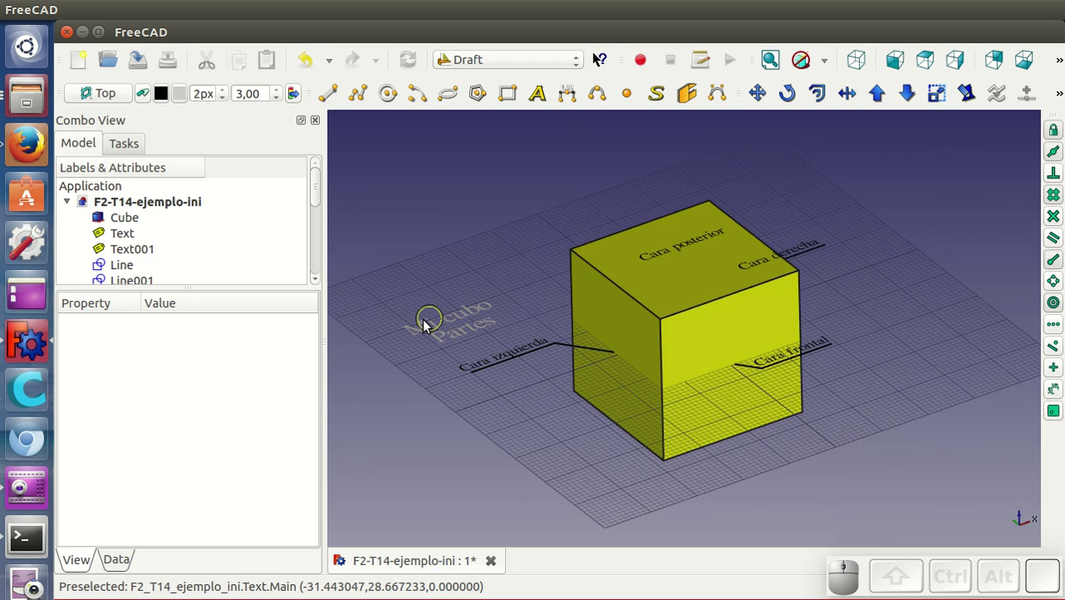
left_click_drag(845, 422, 735, 385)
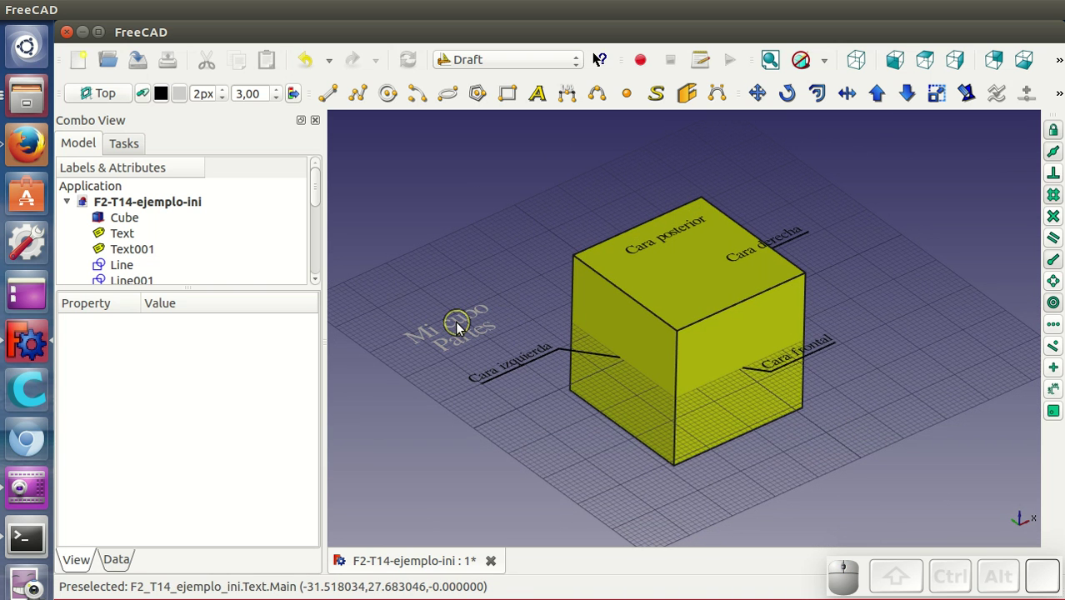
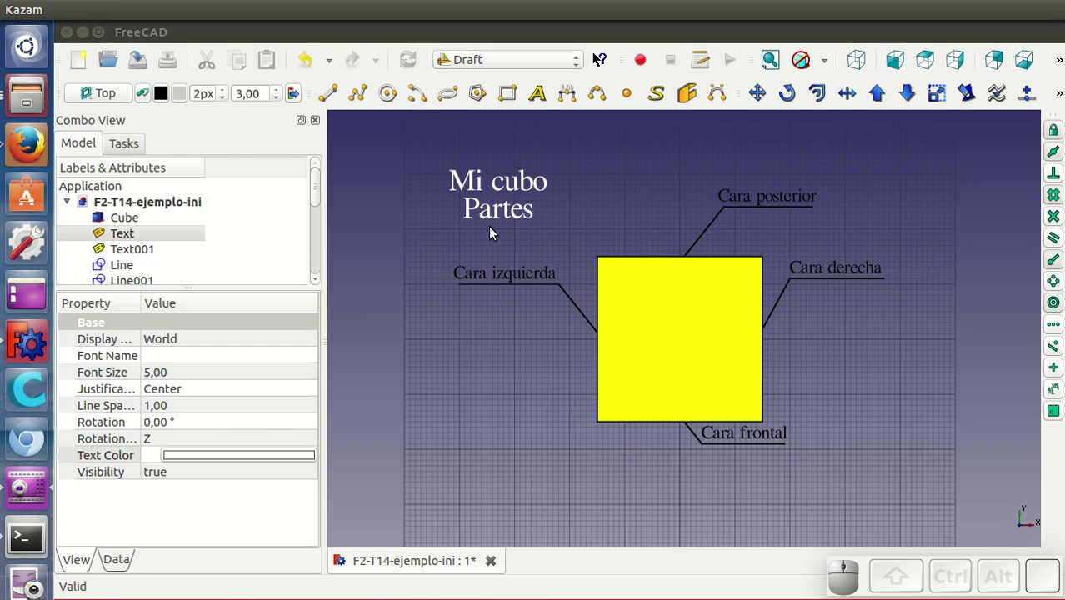
Step: Drop the 'Mi cubo / Partes' title text at its new position
left_click(766, 104)
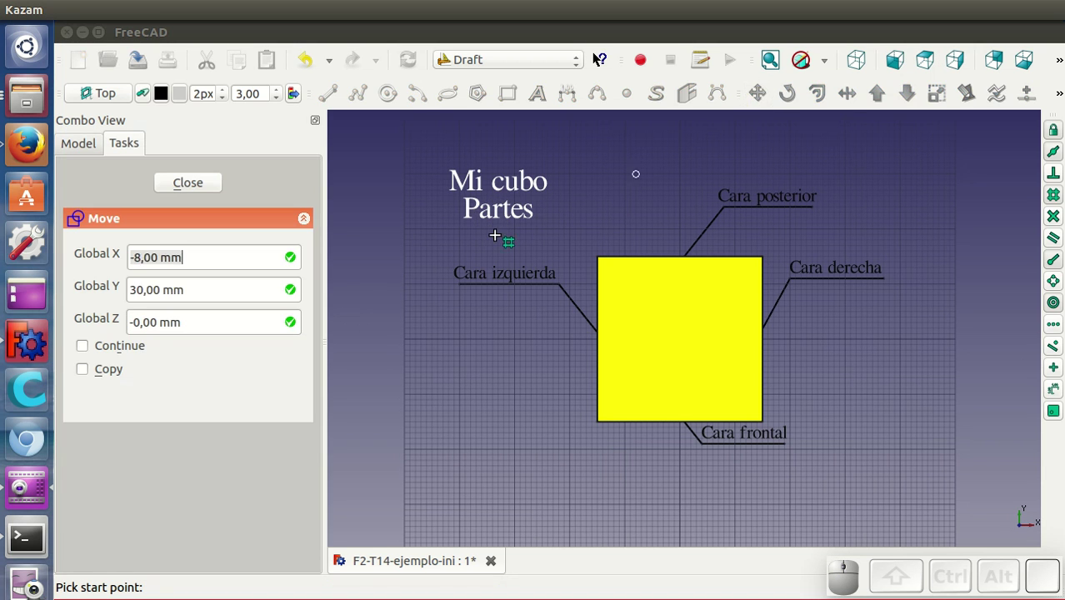
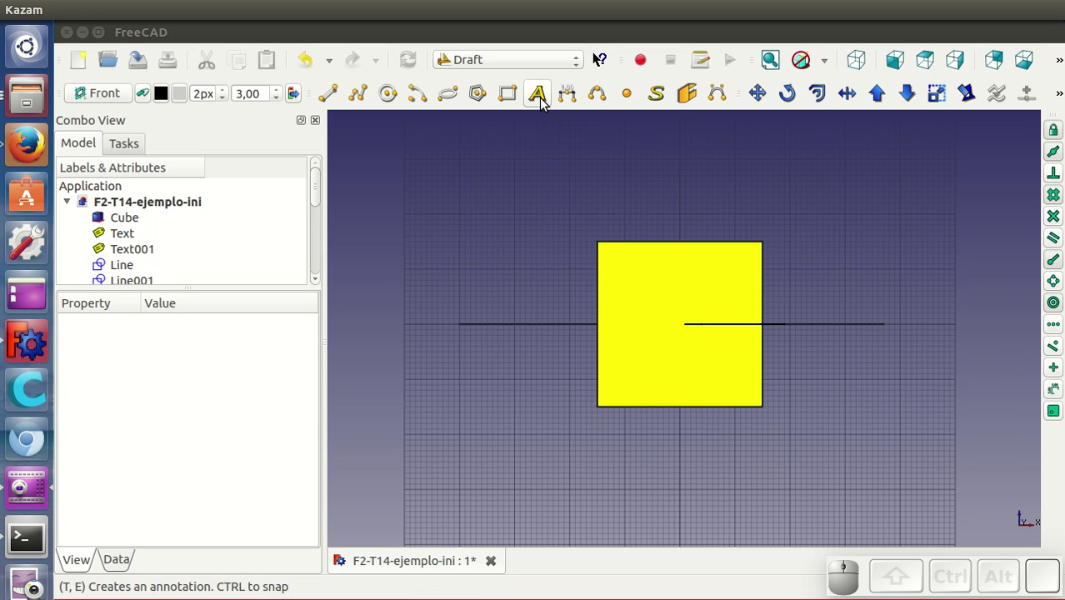
Step: Place 'Cara superior' above the cube and rotate it about X to stand upright
left_click(545, 103)
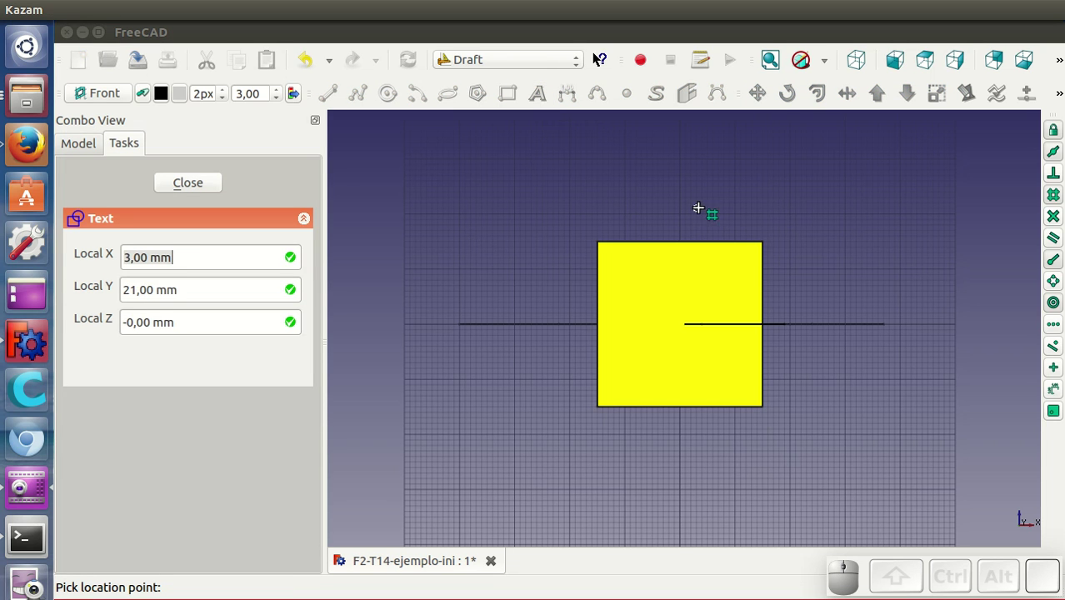
left_click(729, 200)
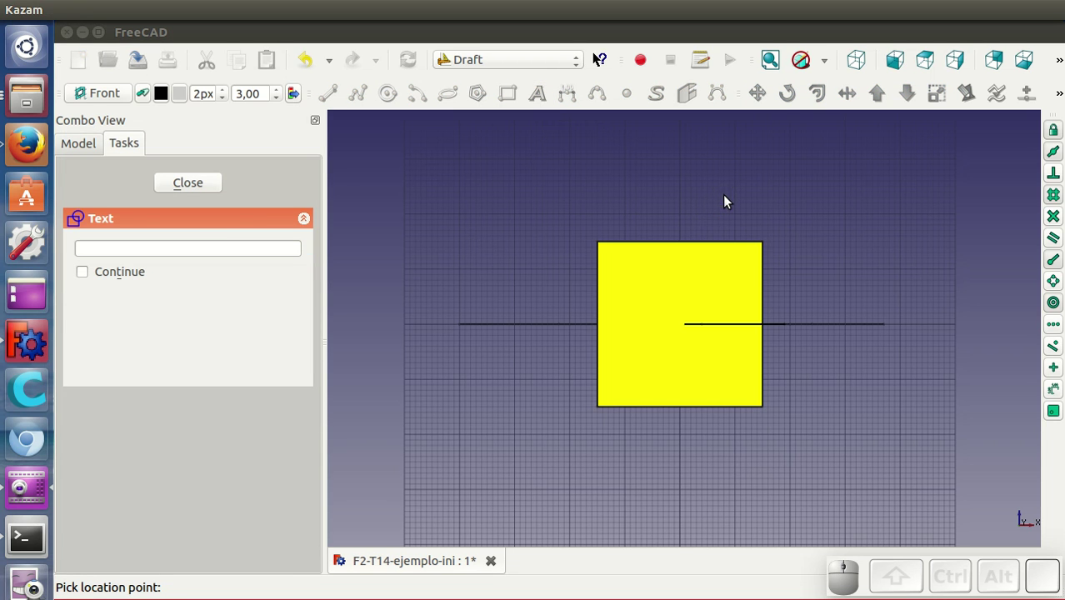
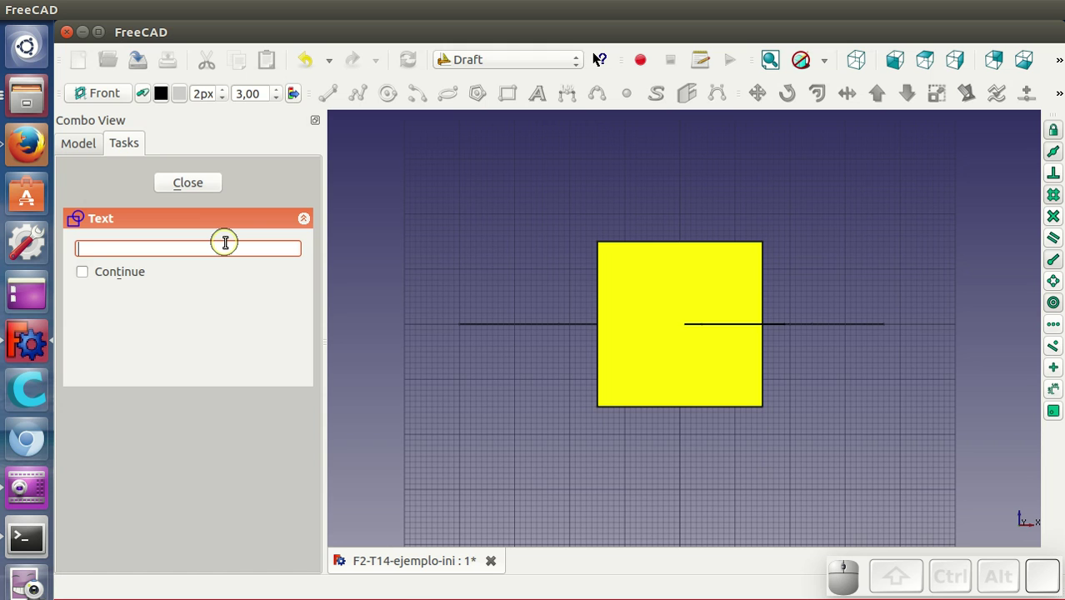
key("shift+space")
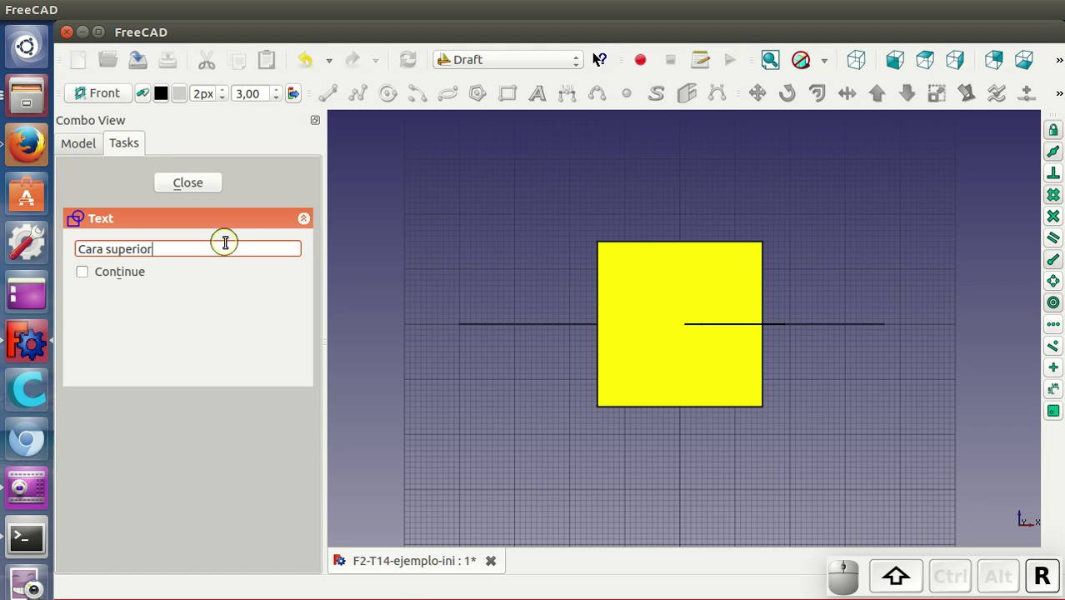
key("Return")
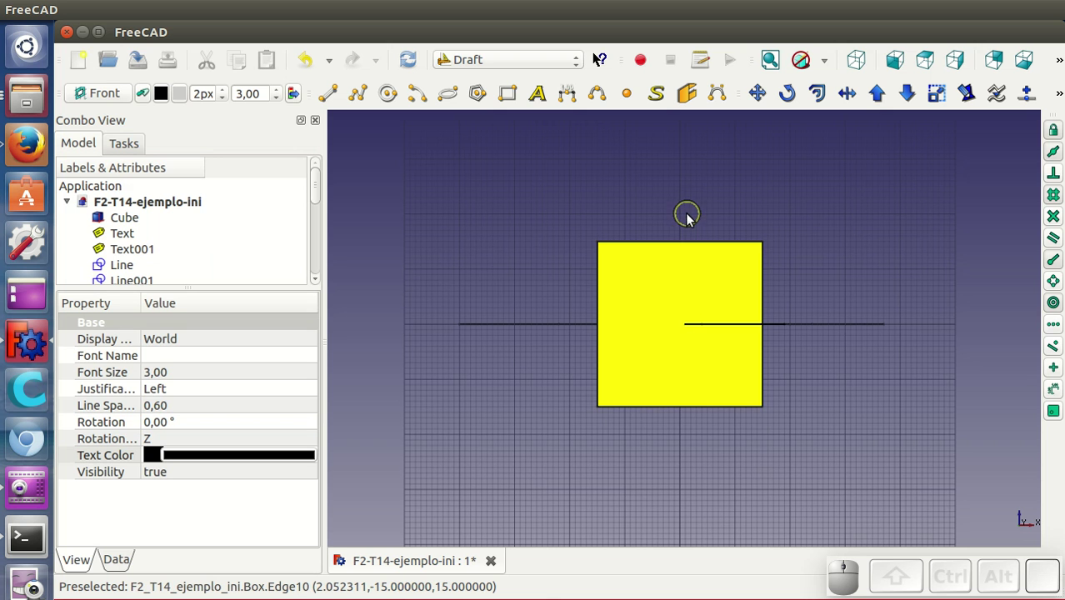
left_click_drag(823, 291, 767, 262)
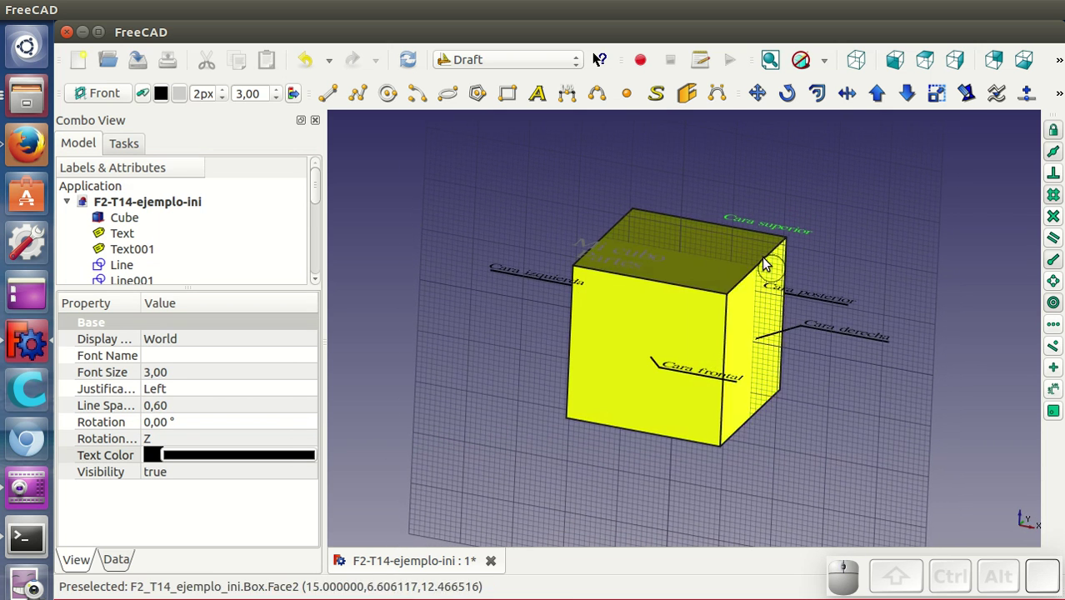
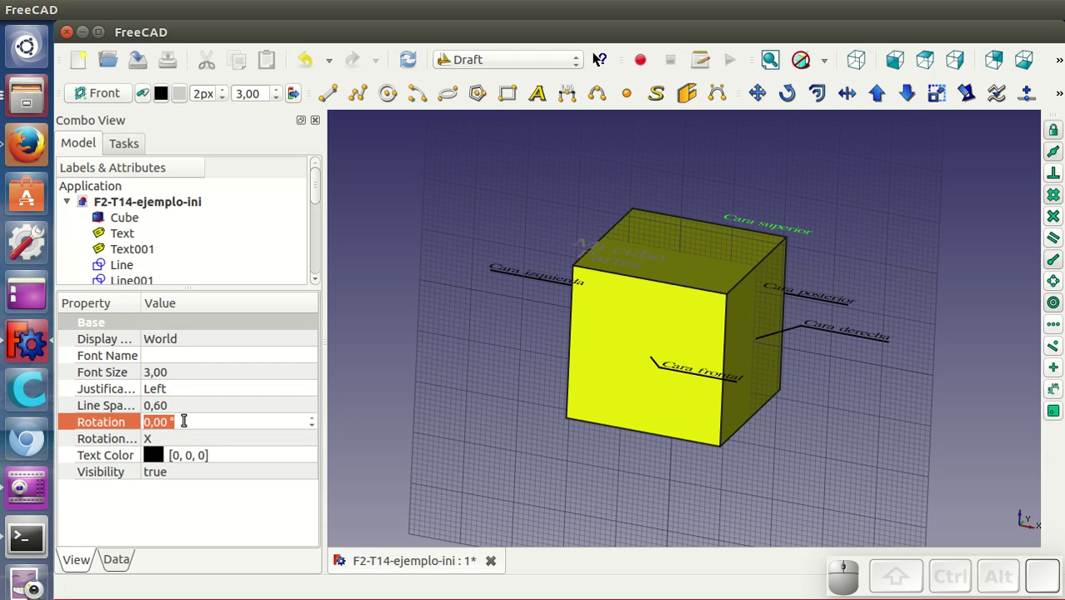
left_click(390, 354)
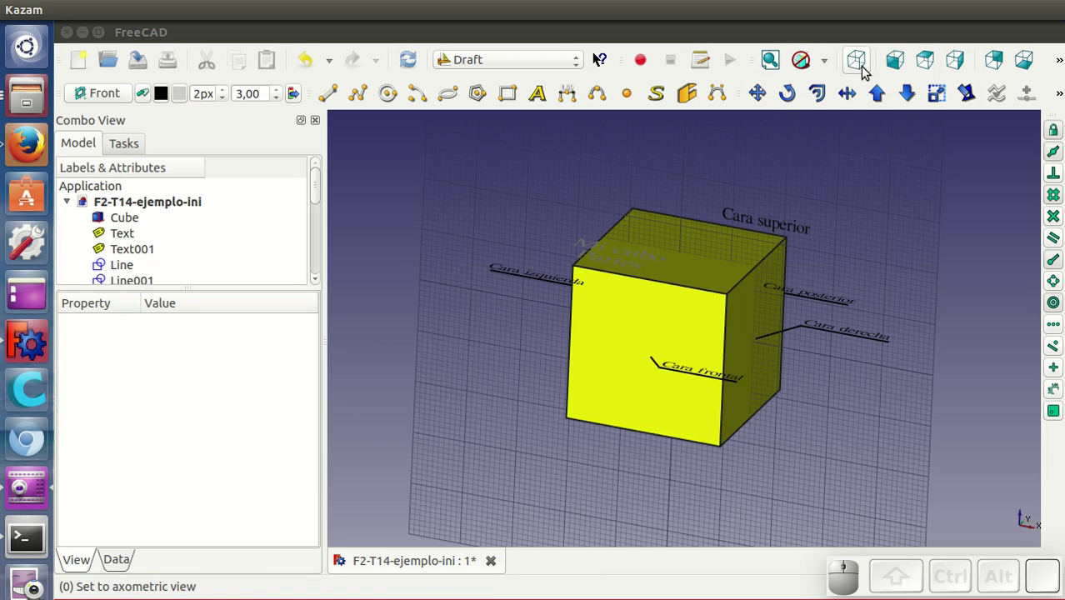
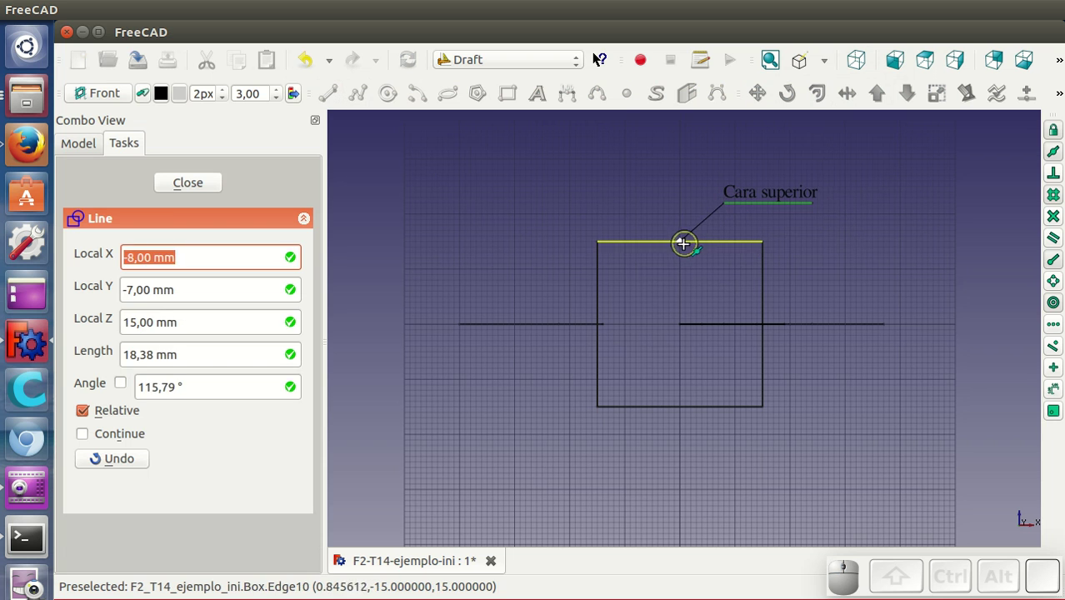
Step: Draw a leader line from the cube's top edge to the Cara superior label
left_click(686, 252)
left_click(830, 244)
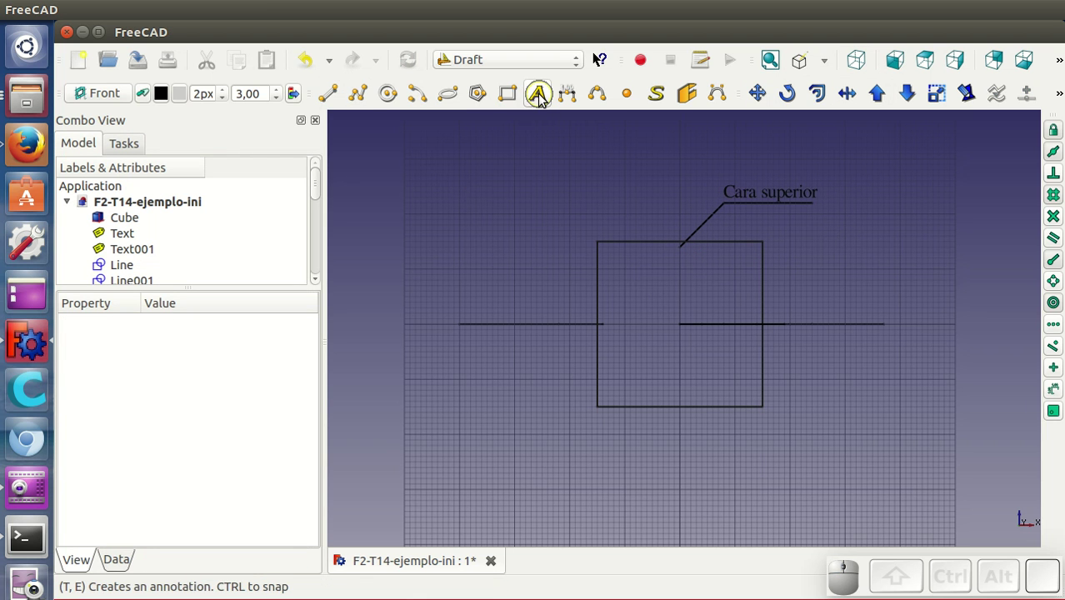
Step: Place 'Cara inferior' below the cube with its leader and restore shaded display
left_click(543, 99)
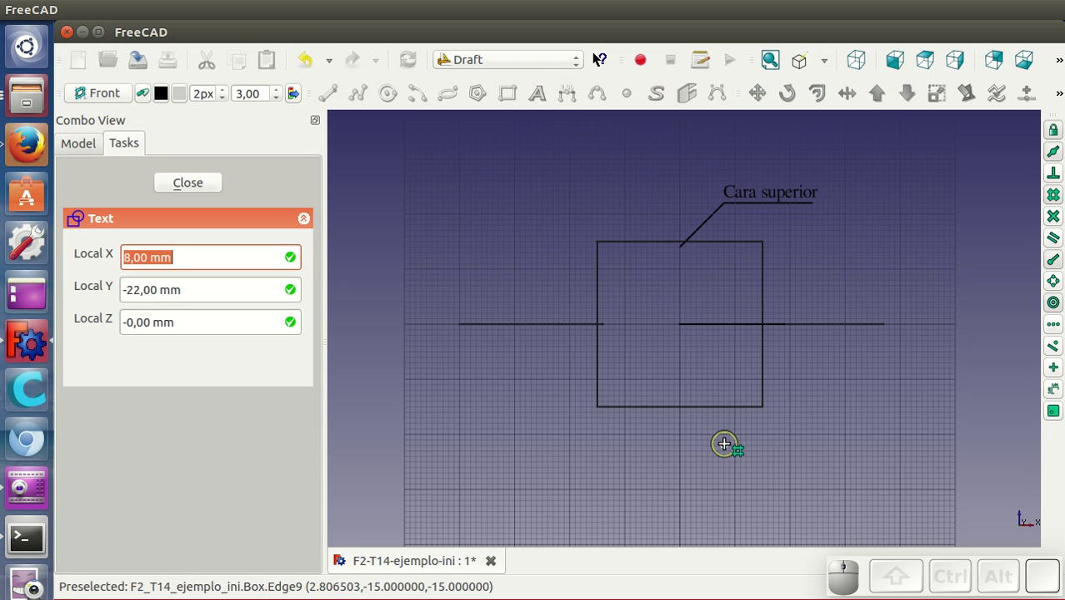
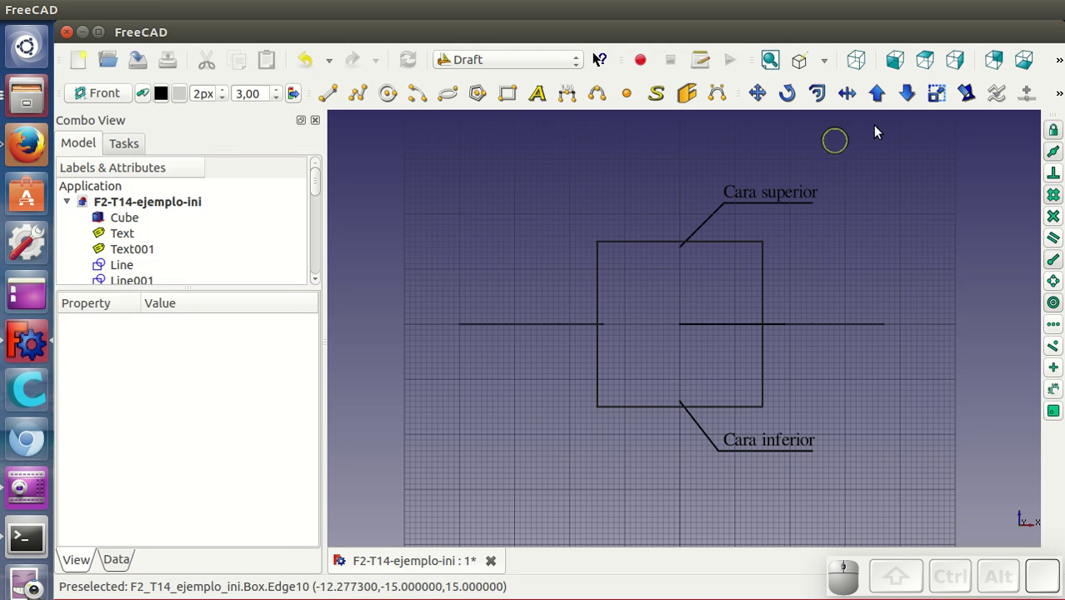
left_click(824, 63)
left_click(826, 86)
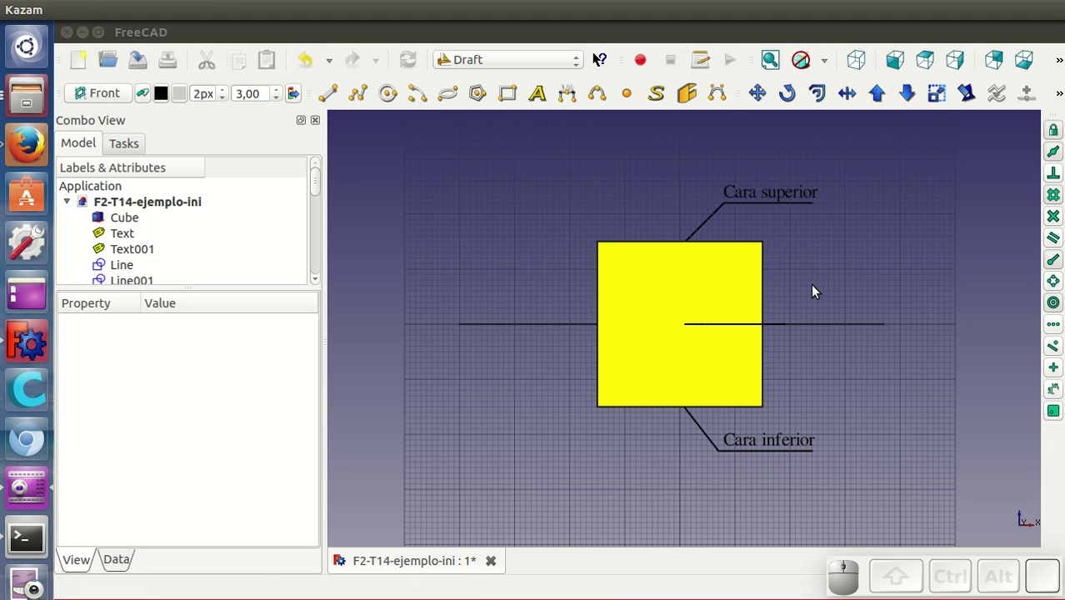
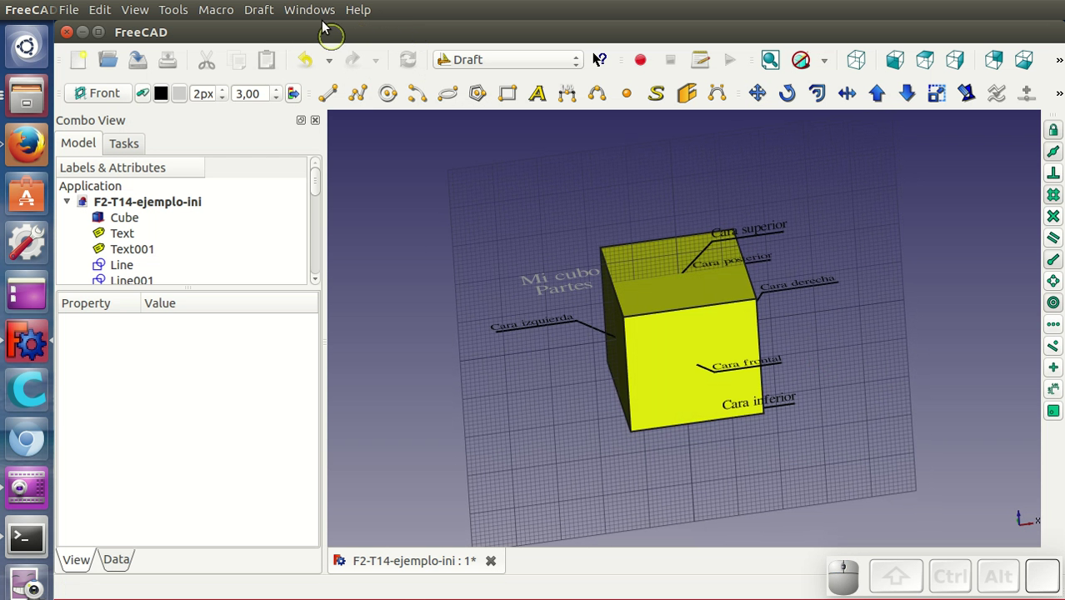
Step: Browse the Draft menu's drafting commands before showing the example image
left_click(274, 7)
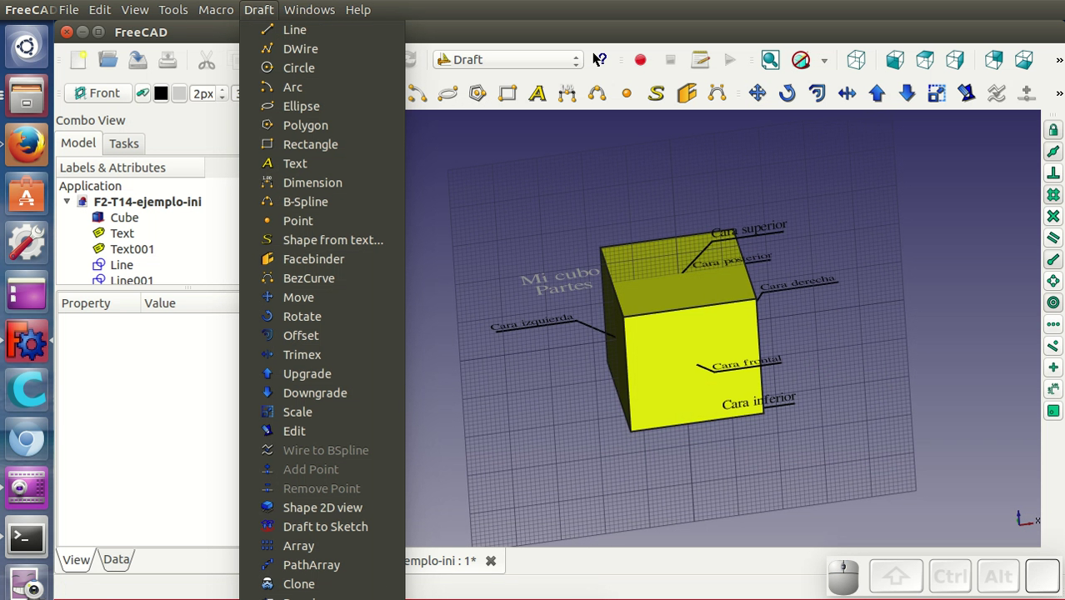
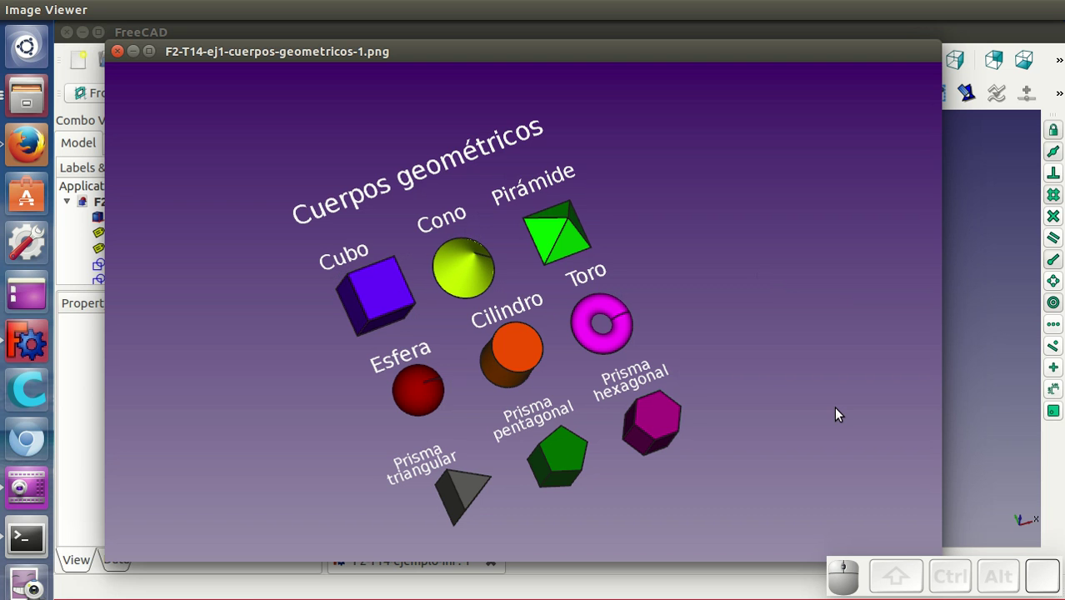
Step: Advance through the geometric solids examples to the labelled Renacuajo robot parts image
key("Right")
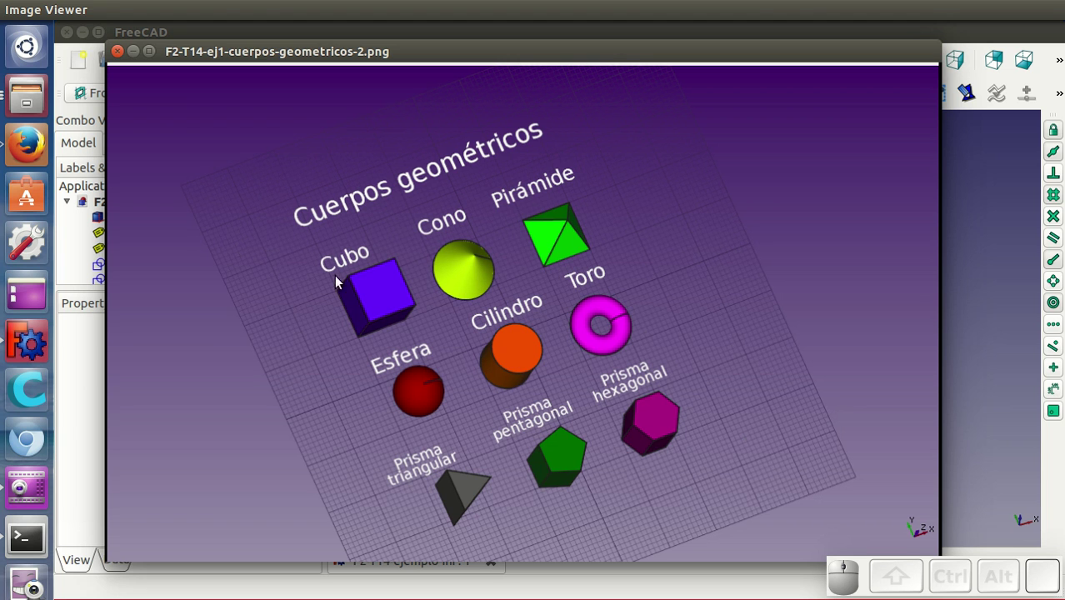
key("Right")
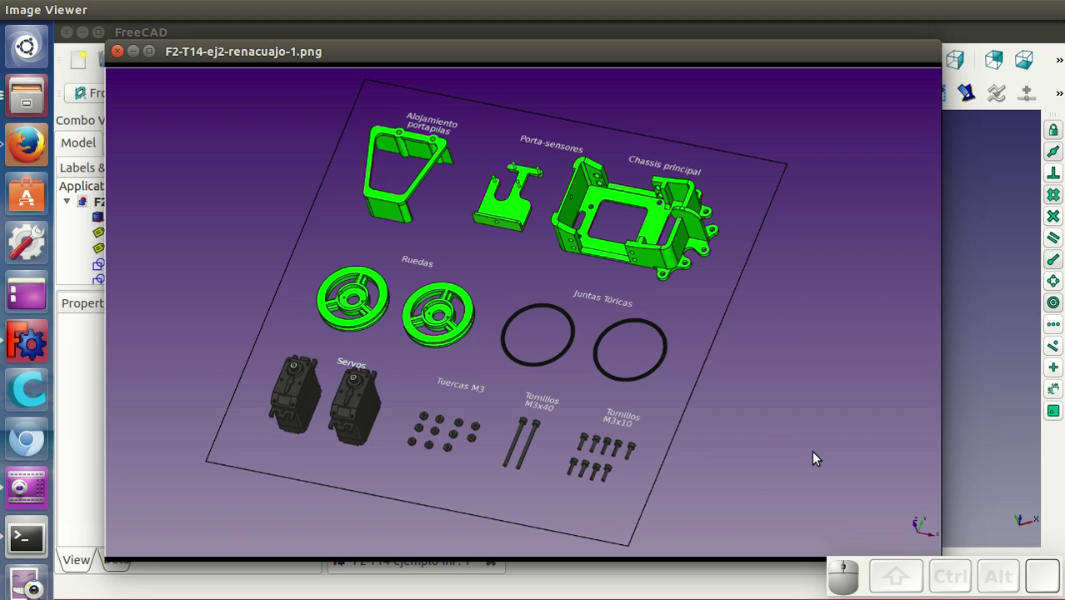
Step: Advance past the unlabelled robot parts to the labelled hotend assembly image
key("Right")
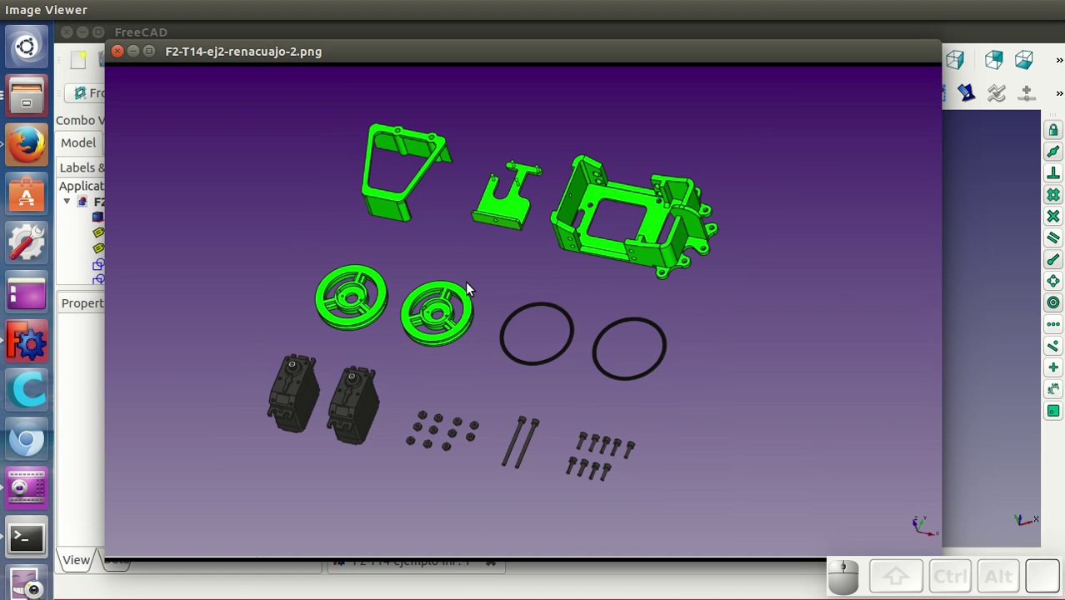
key("Right")
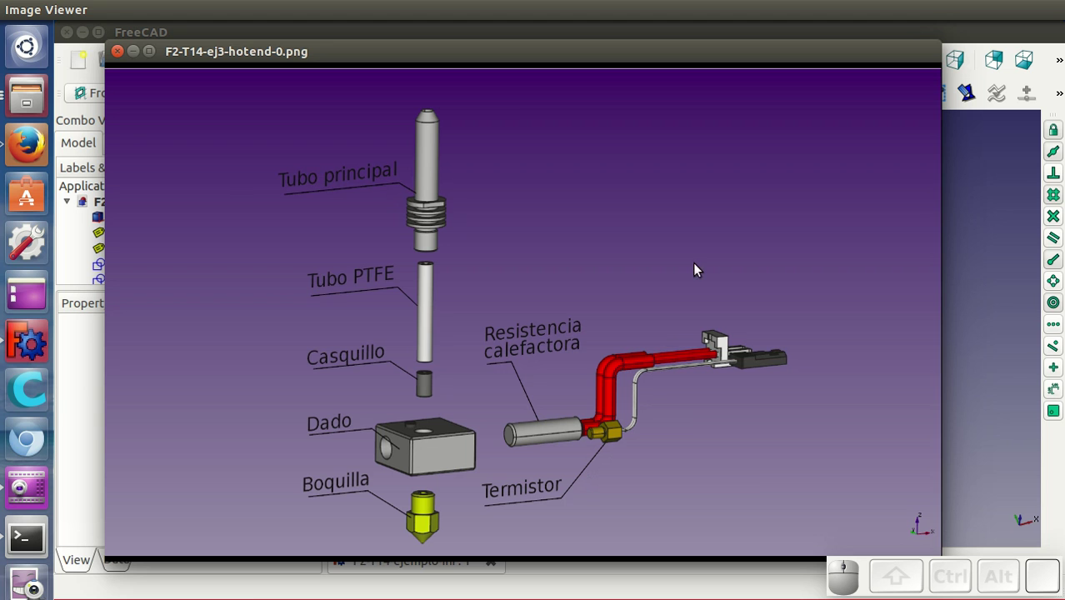
Step: Advance to the hotend exploded view shown without its part labels
key("Right")
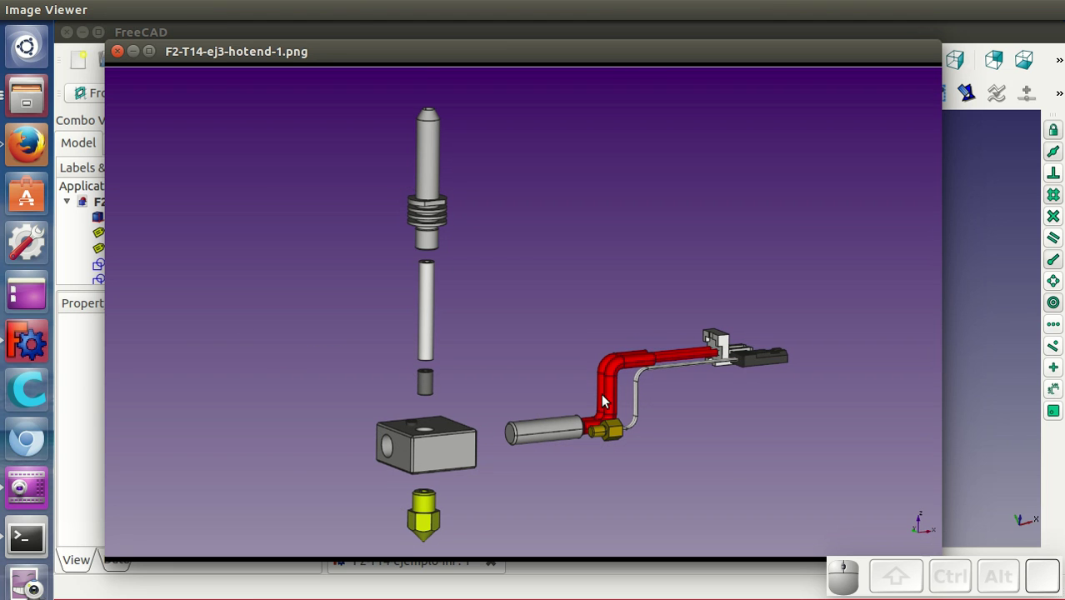